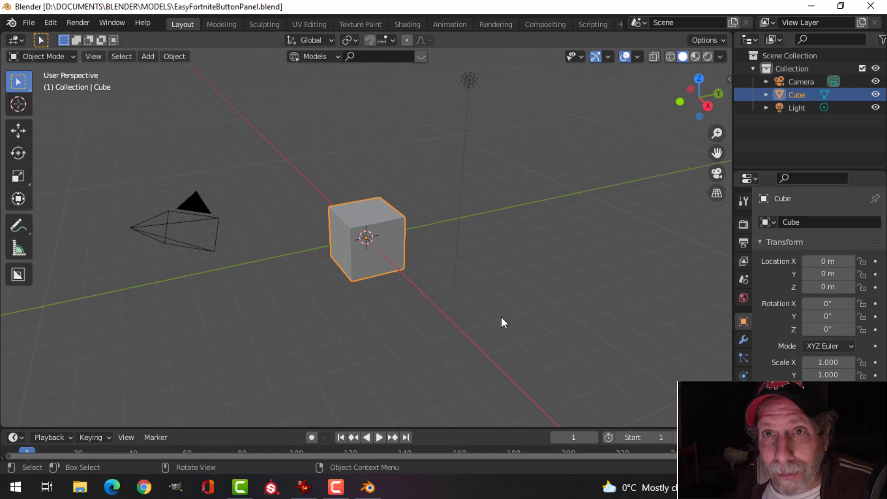
# Step: Orbit around the default cube to inspect the starting scene
pyautogui.scroll(-3)
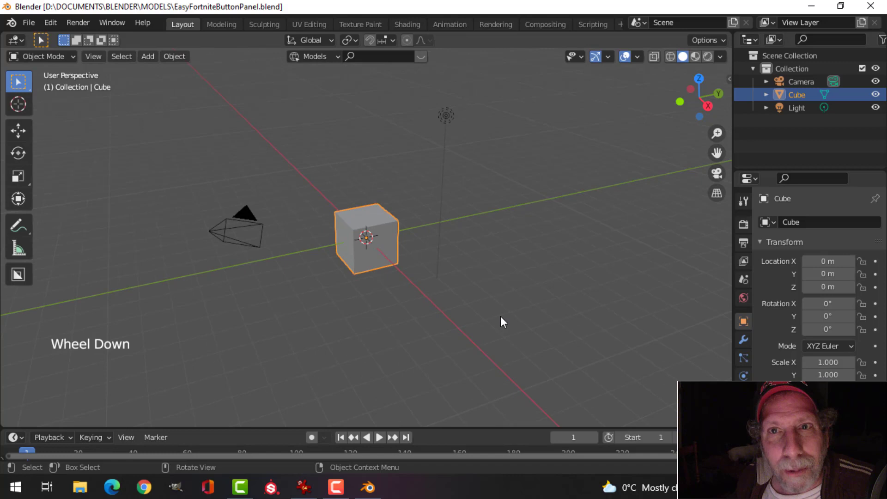
pyautogui.scroll(3)
pyautogui.middleClick(496, 308)
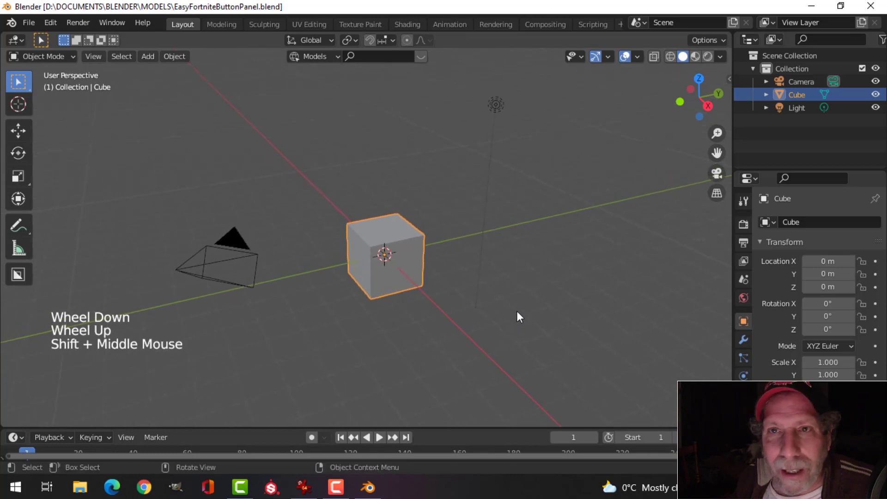
pyautogui.middleClick(522, 308)
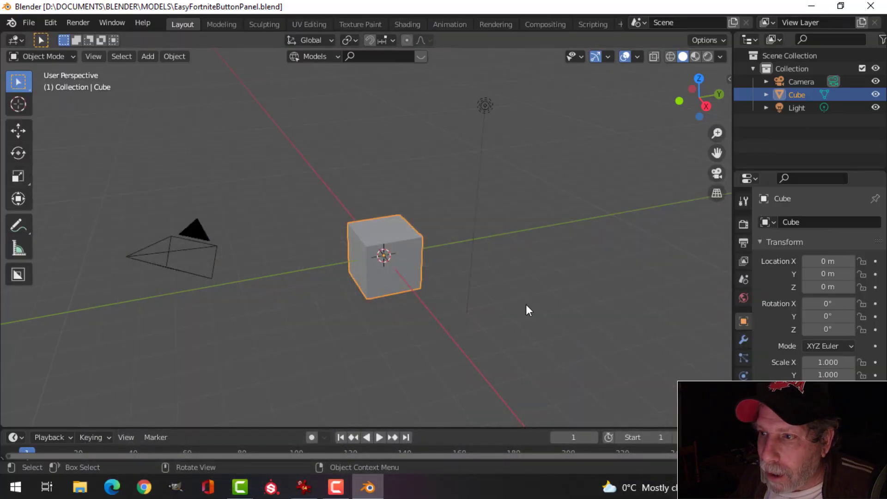
pyautogui.scroll(-3)
pyautogui.middleClick(555, 186)
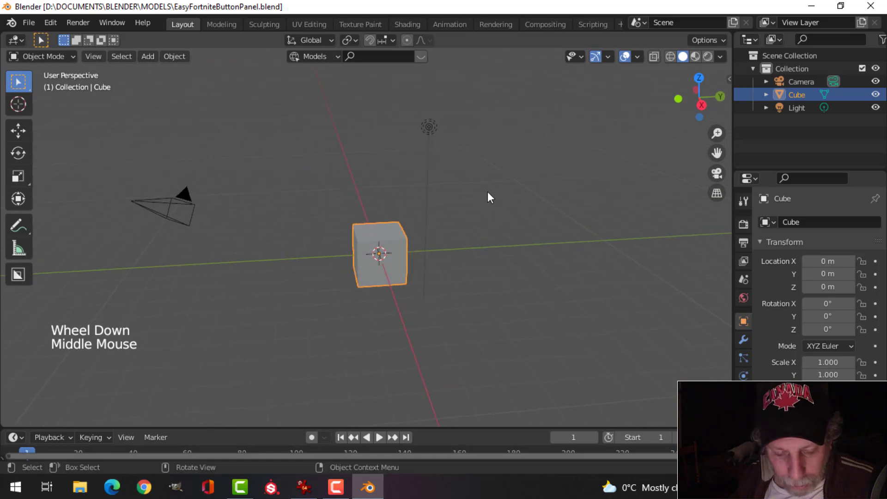
# Step: Delete the cube, camera and light, then view the empty scene from the front
pyautogui.press('a')
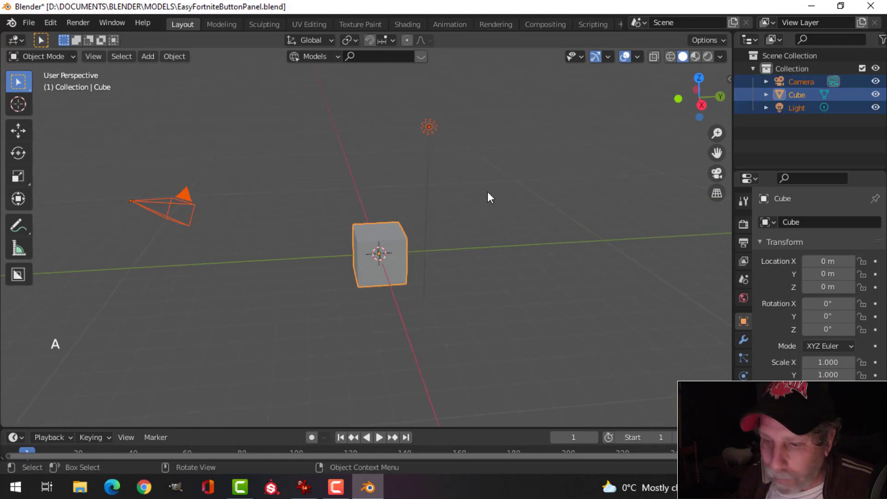
pyautogui.press('x')
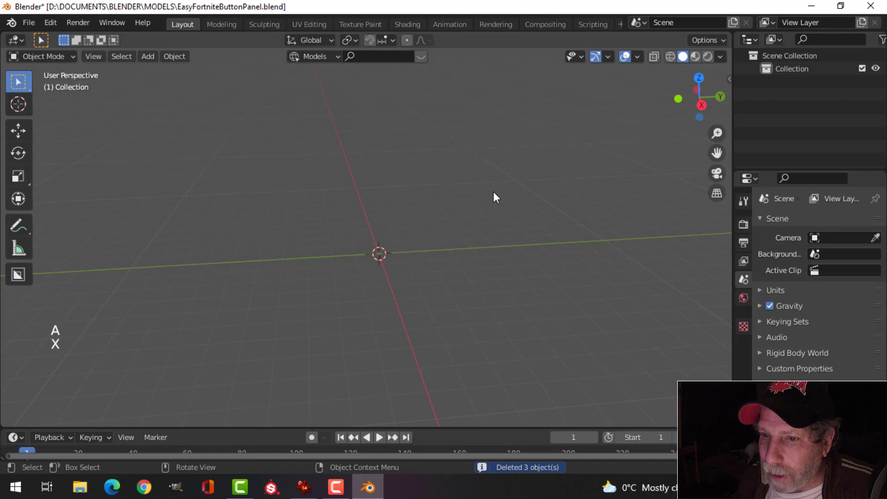
pyautogui.press('KP_1')
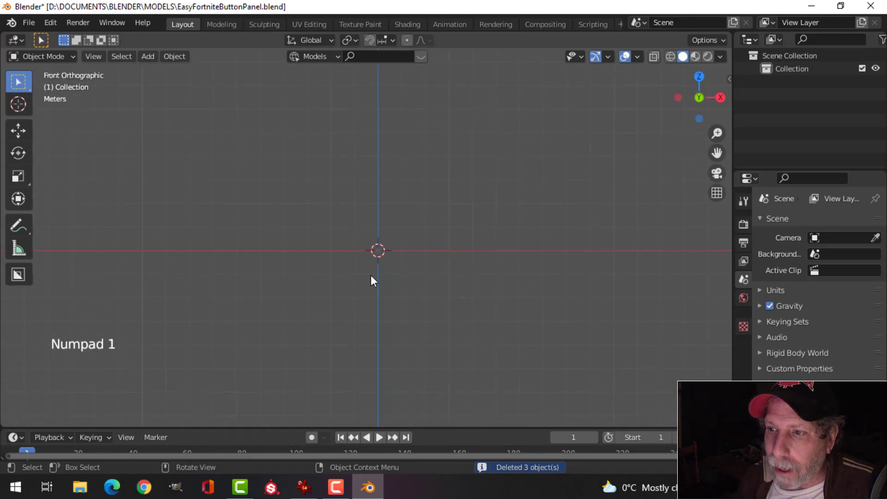
pyautogui.scroll(3)
pyautogui.scroll(3)
pyautogui.middleClick(447, 299)
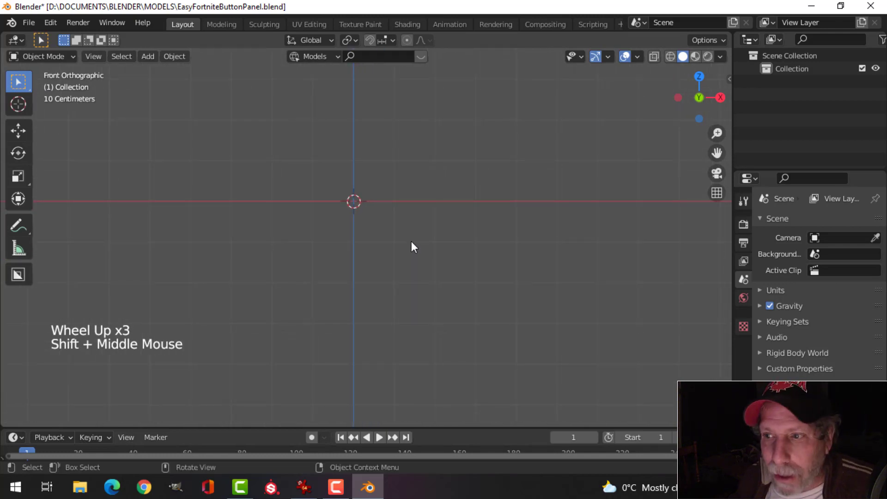
pyautogui.scroll(-3)
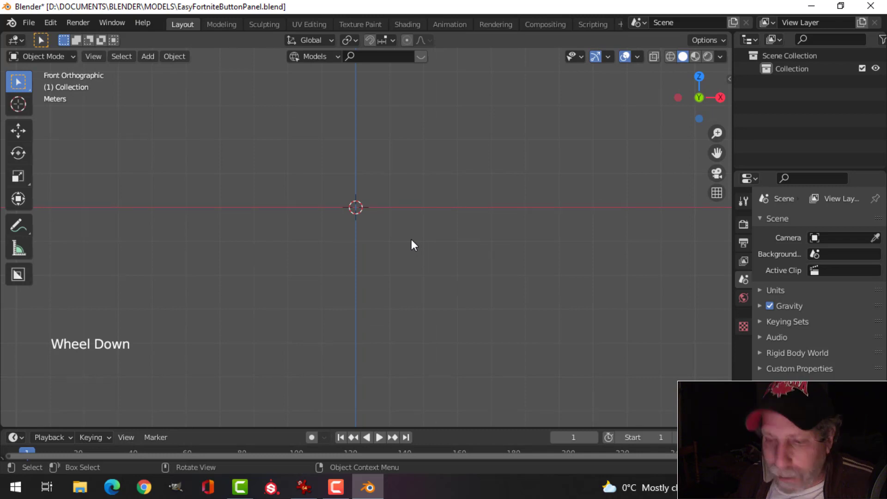
# Step: Add the sci-fi console picture as a reference image in the scene
pyautogui.press('shift+a')
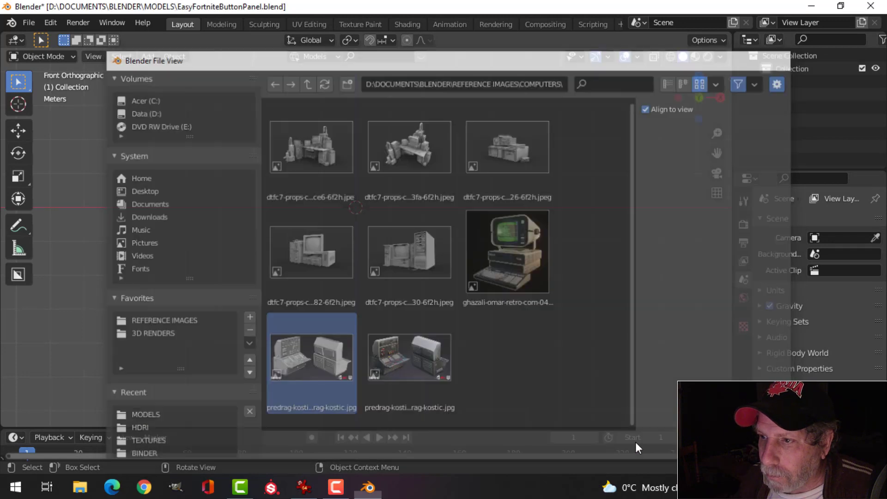
pyautogui.scroll(3)
pyautogui.scroll(-3)
pyautogui.middleClick(441, 245)
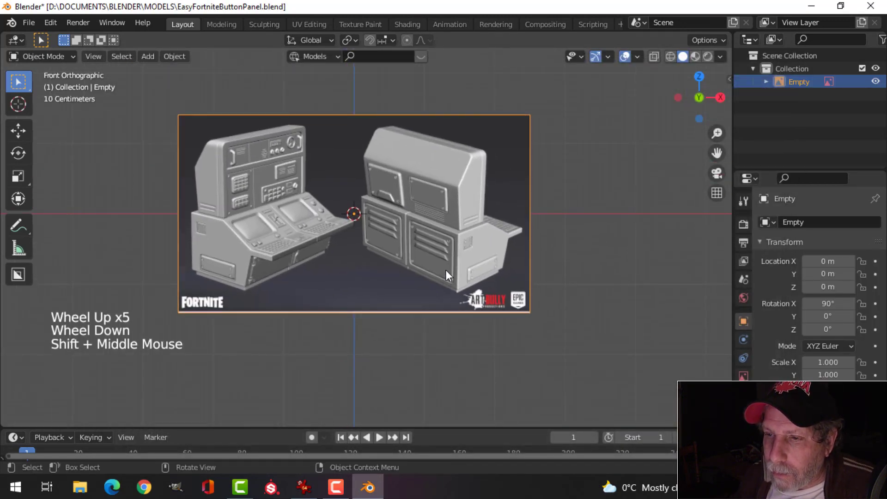
pyautogui.scroll(3)
pyautogui.scroll(-3)
pyautogui.scroll(-3)
# Step: Enable the Move gizmo for objects and bring the reference picture into view
pyautogui.click(612, 66)
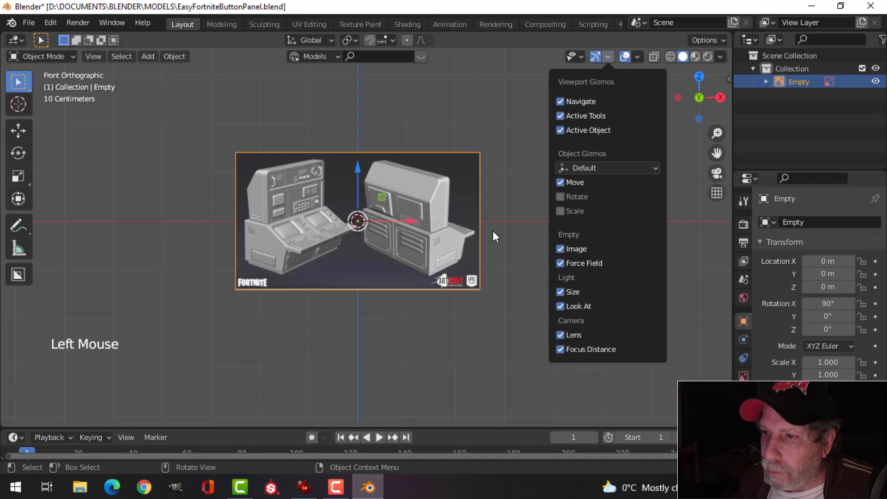
pyautogui.click(415, 224)
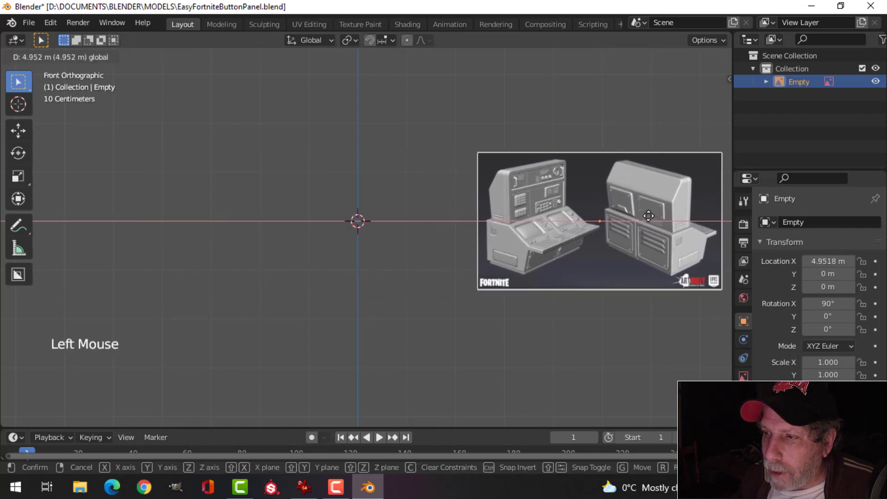
pyautogui.scroll(3)
pyautogui.middleClick(555, 226)
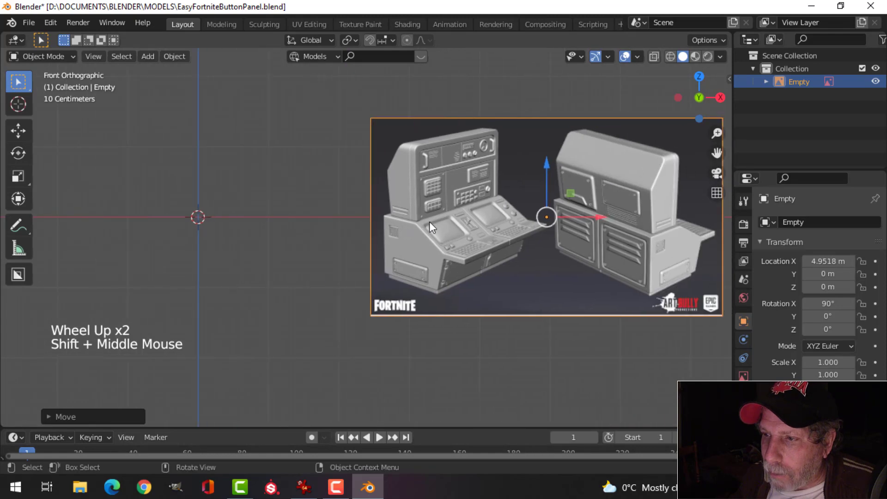
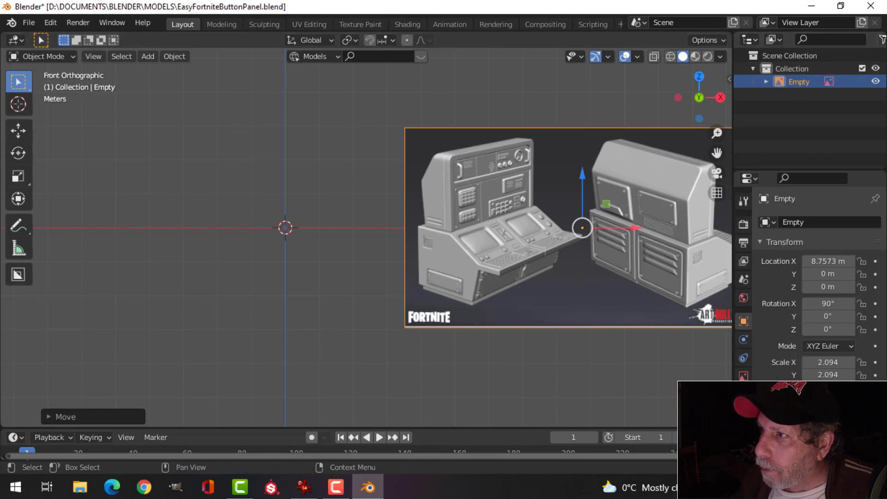
# Step: Show the Outliner's selectability column and make the reference Empty unselectable
pyautogui.scroll(-3)
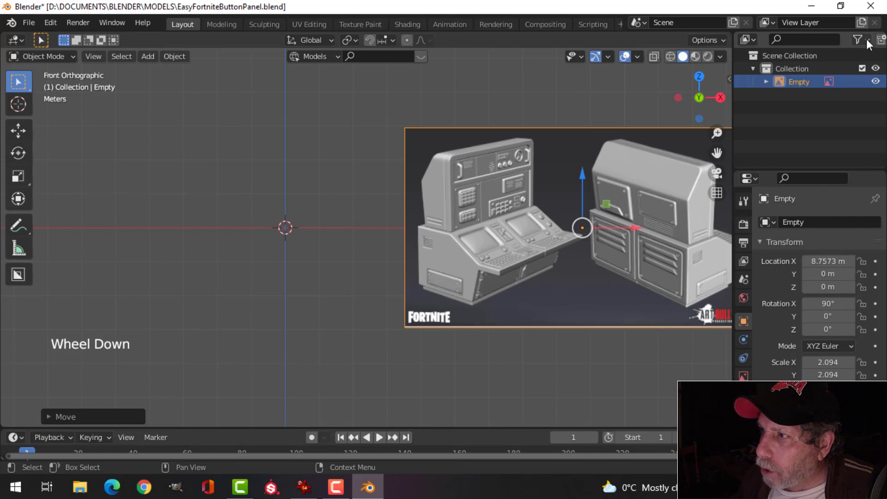
pyautogui.scroll(-3)
pyautogui.scroll(3)
pyautogui.scroll(-3)
pyautogui.click(861, 48)
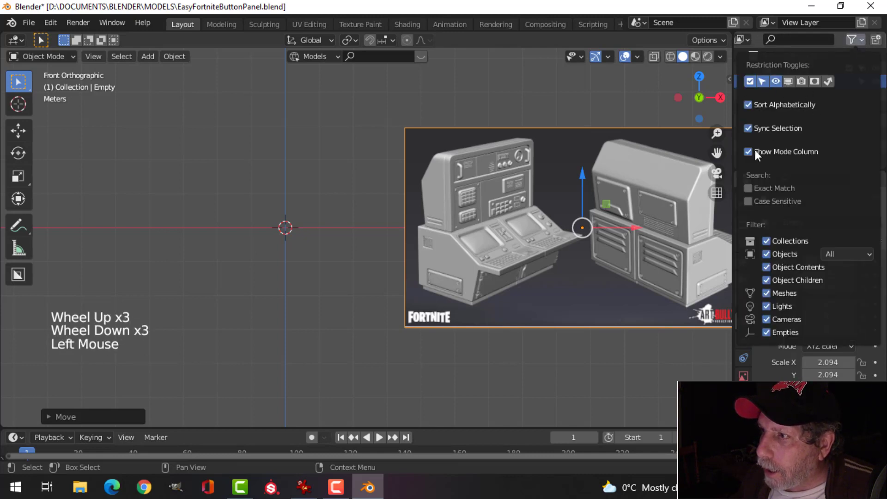
pyautogui.click(864, 85)
pyautogui.click(459, 187)
pyautogui.scroll(-3)
pyautogui.scroll(3)
pyautogui.scroll(3)
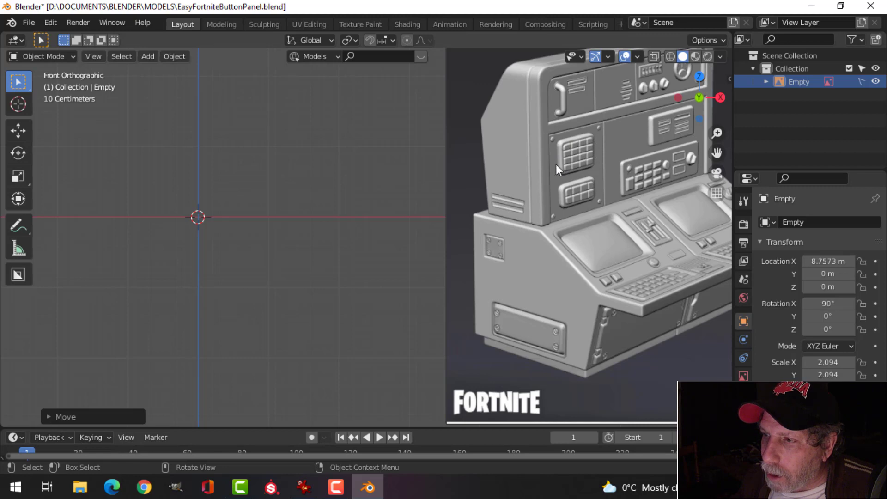
pyautogui.scroll(-3)
# Step: Add a flat plane at the origin, left of the reference picture
pyautogui.middleClick(299, 250)
pyautogui.press('shift+a')
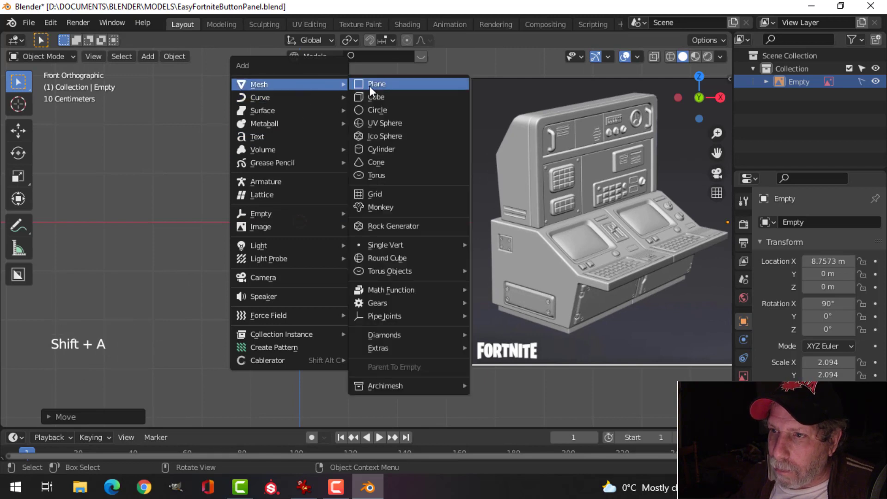
pyautogui.press('Tab')
pyautogui.scroll(-3)
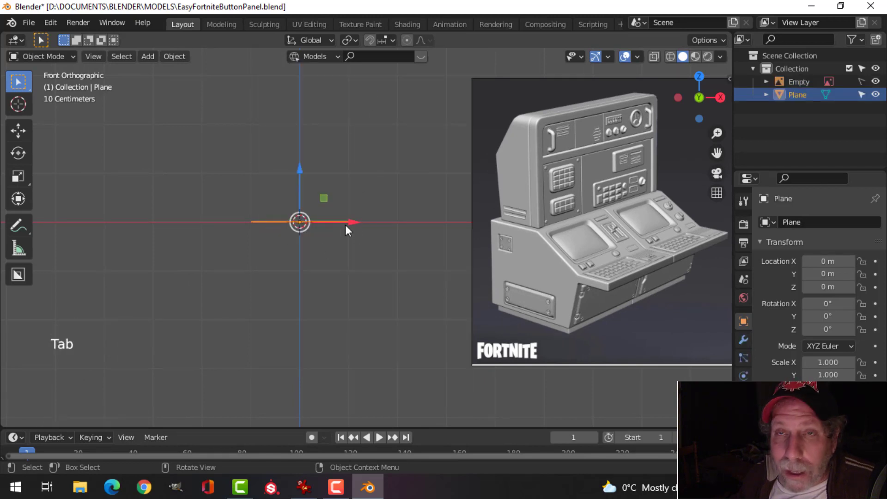
# Step: In Edit Mode, rotate the whole plane 90° around X so it stands upright facing the front
pyautogui.press('Tab')
pyautogui.press('a')
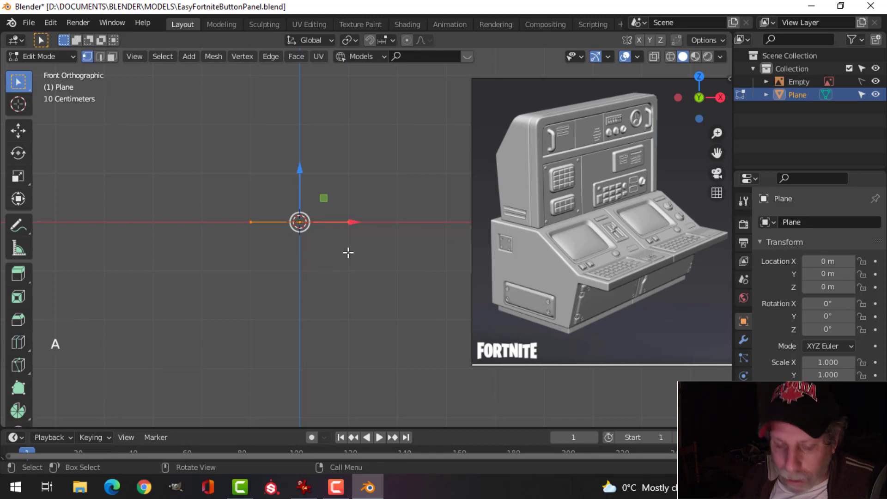
pyautogui.scroll(3)
pyautogui.press('r')
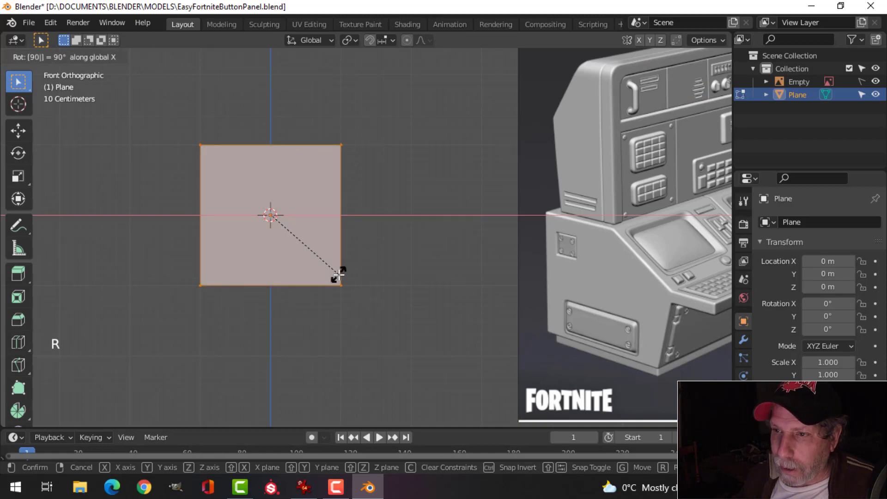
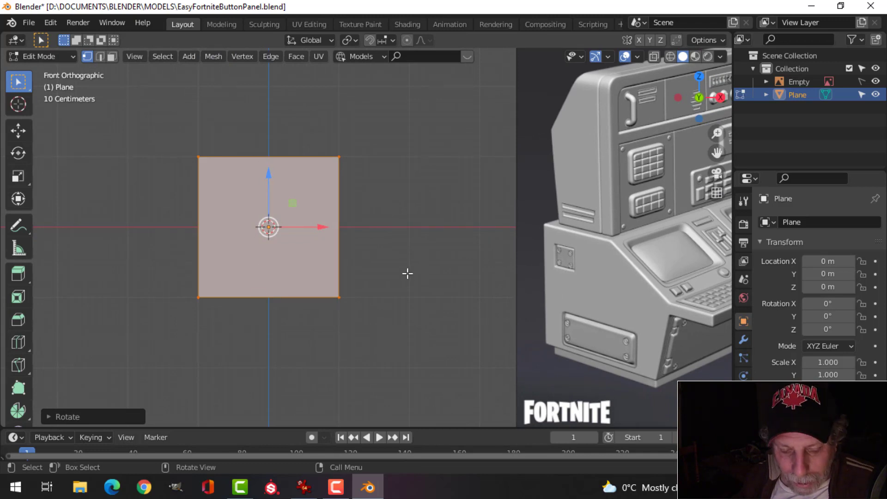
# Step: Scale the plane, recentre it and reselect all of its geometry
pyautogui.press('s')
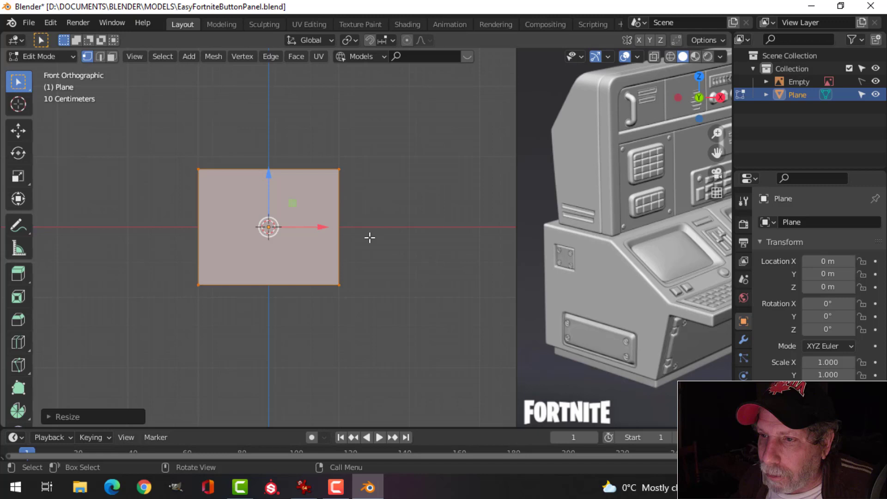
pyautogui.scroll(3)
pyautogui.middleClick(686, 170)
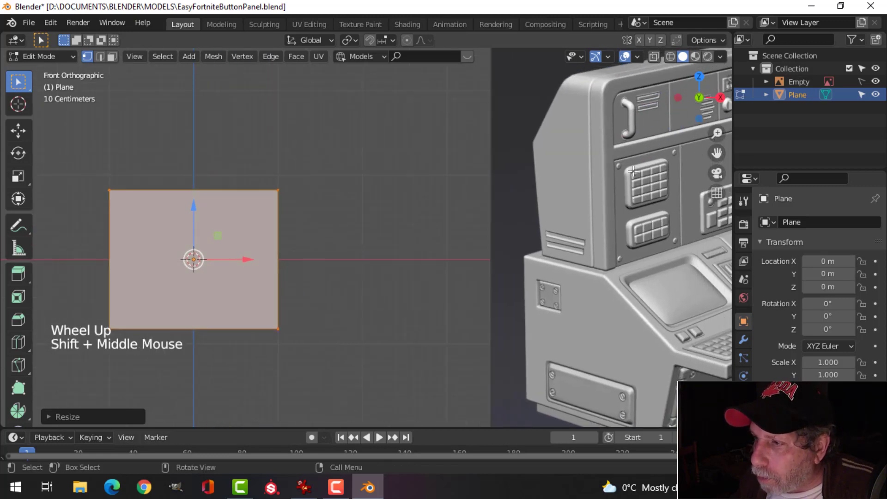
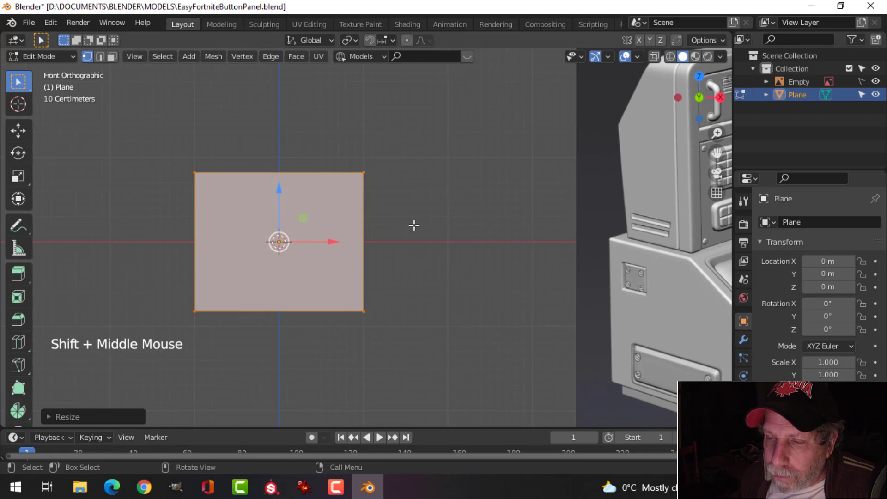
pyautogui.press('alt+a')
pyautogui.press('a')
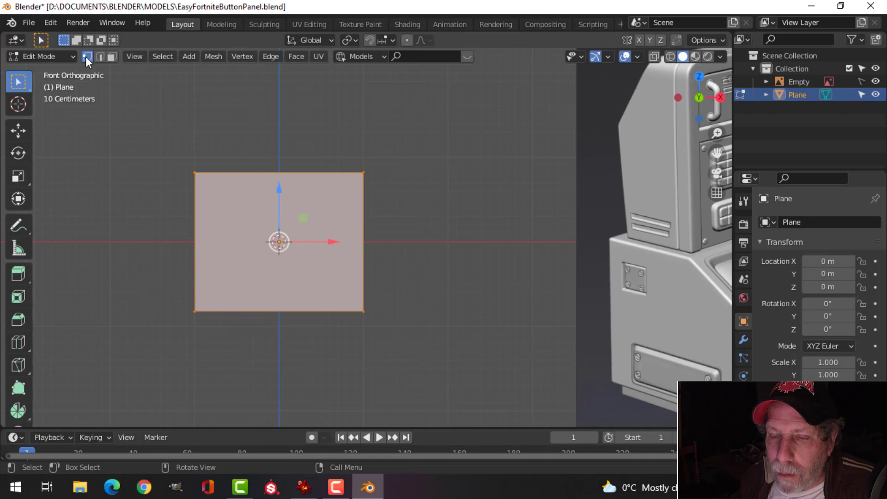
pyautogui.click(115, 62)
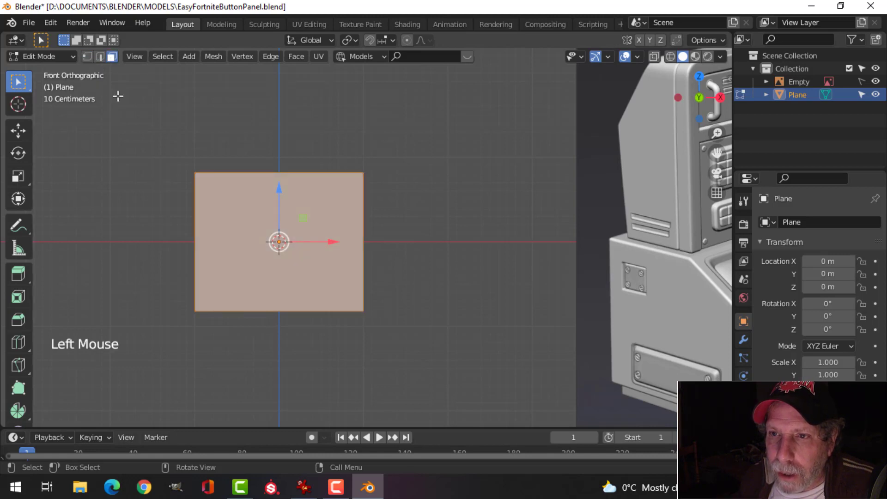
pyautogui.click(102, 65)
# Step: Cycle through vertex, edge and face select modes, settling on vertex select with the plane framed
pyautogui.click(91, 58)
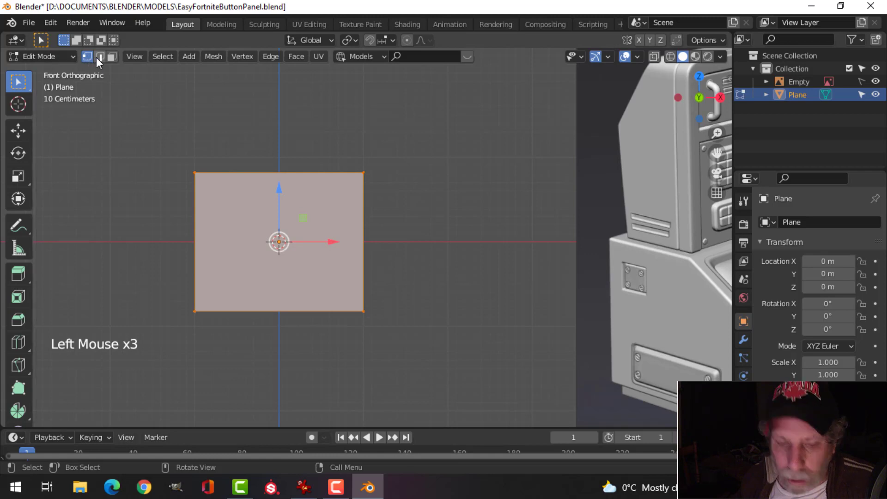
pyautogui.press('1')
pyautogui.press('2')
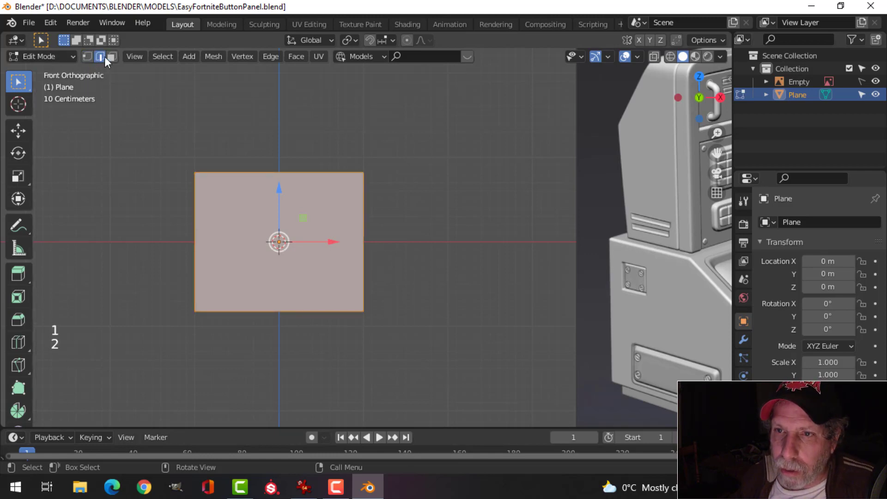
pyautogui.press('3')
pyautogui.press('1')
pyautogui.scroll(3)
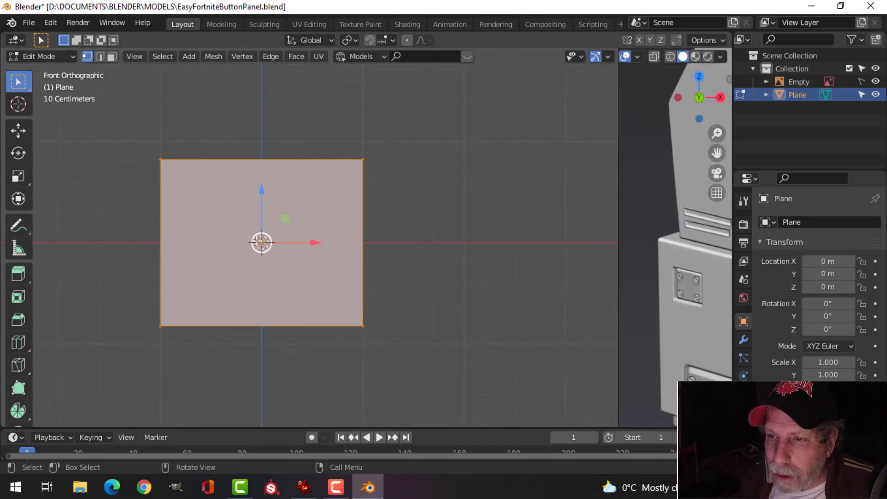
pyautogui.middleClick(259, 238)
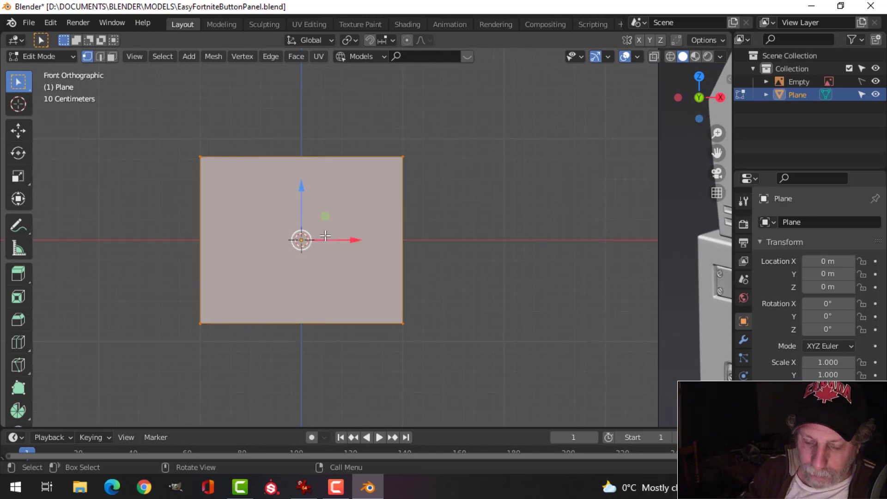
# Step: Bevel all four corner vertices into four-segment rounded curves and check two corner points
pyautogui.press('ctrl+shift+b')
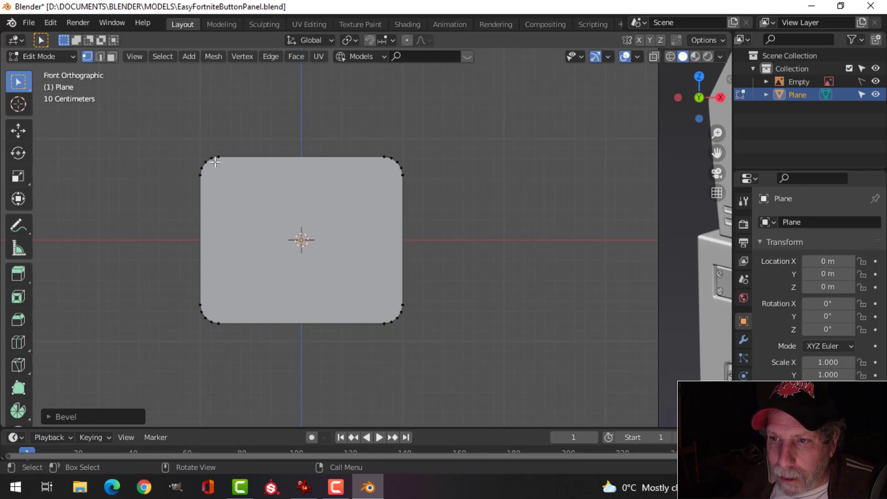
pyautogui.click(206, 158)
pyautogui.click(400, 155)
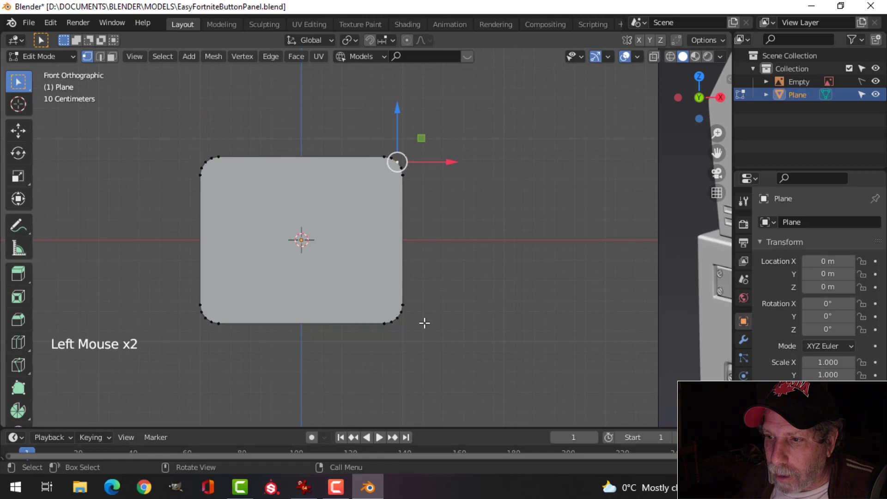
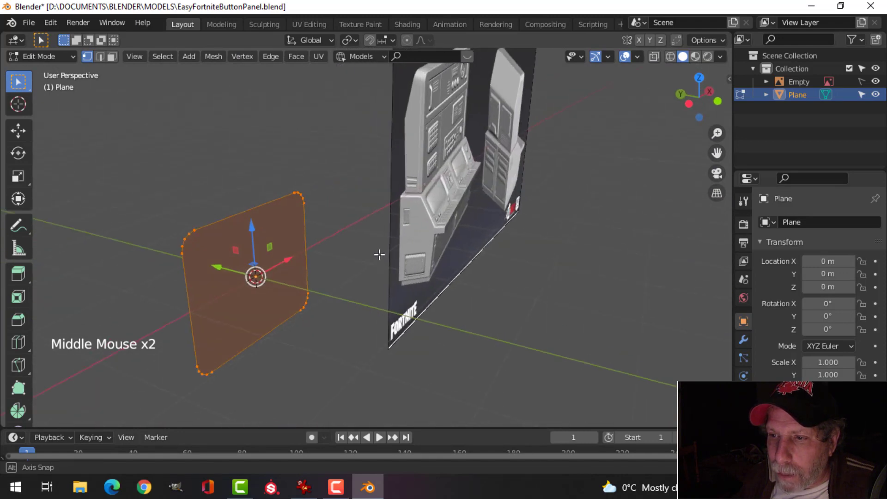
# Step: Orbit from the rounded plane to the reference picture to study its button grid up close
pyautogui.scroll(3)
pyautogui.middleClick(486, 185)
pyautogui.middleClick(450, 263)
pyautogui.scroll(3)
pyautogui.middleClick(583, 227)
pyautogui.scroll(3)
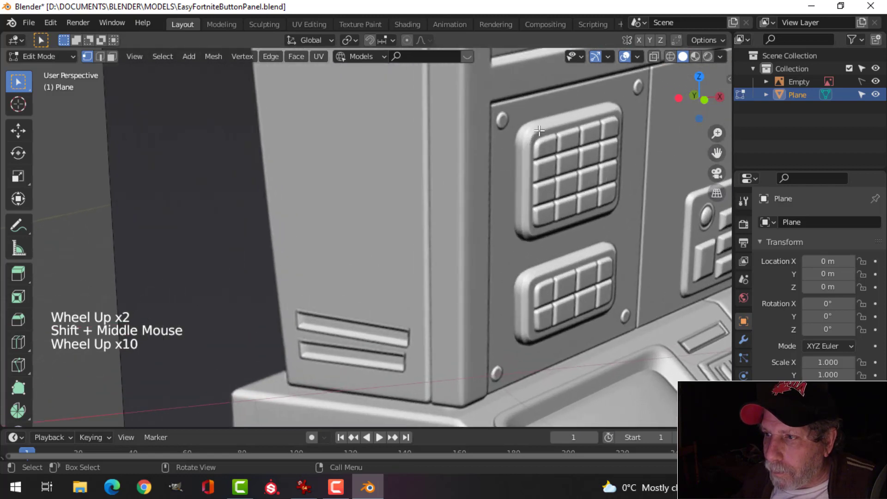
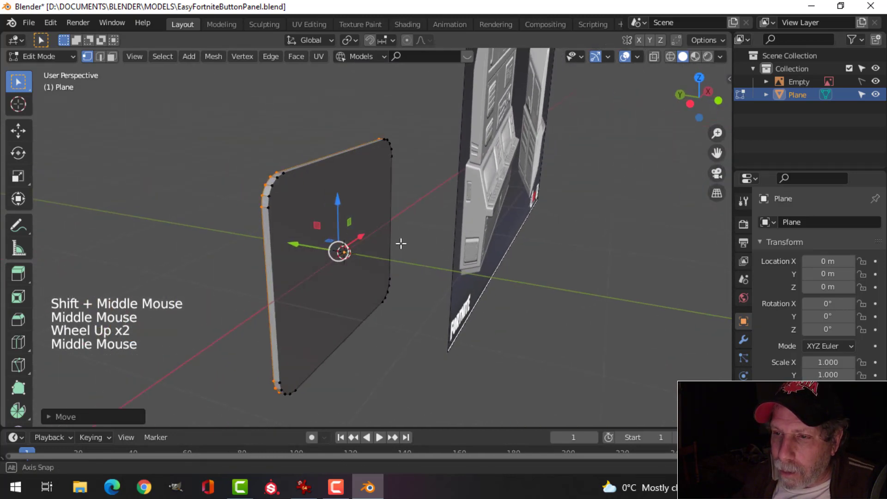
# Step: Scale the extruded rim slightly outward, check it from the side and return to a centred front view
pyautogui.press('s')
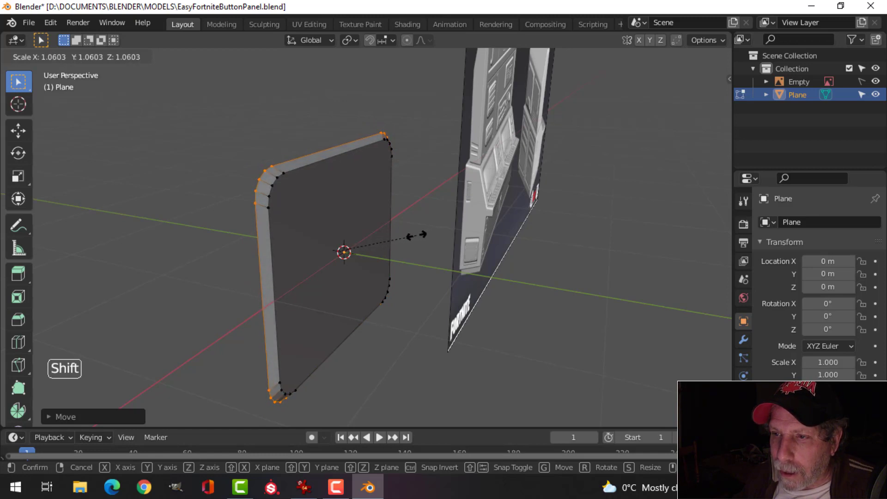
pyautogui.middleClick(423, 240)
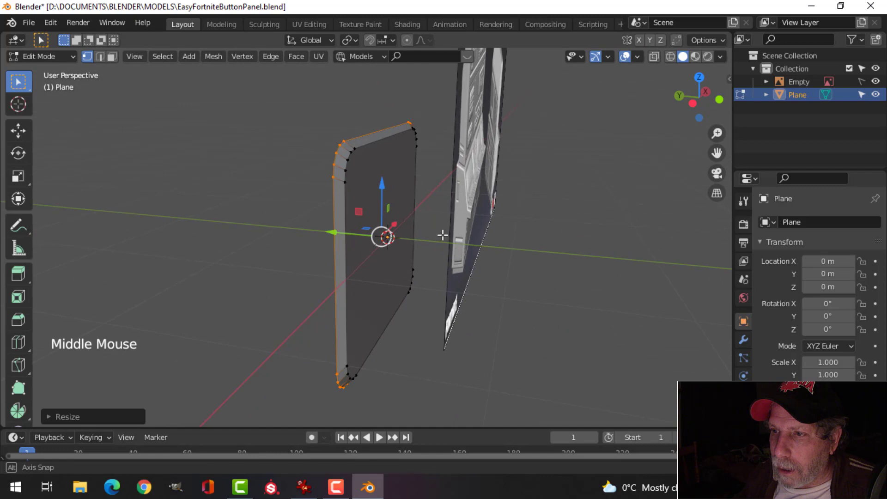
pyautogui.press('KP_1')
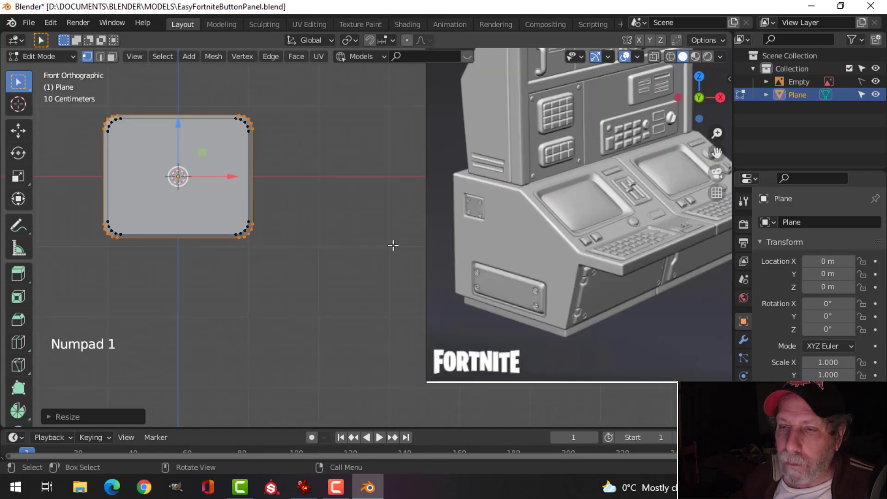
pyautogui.scroll(3)
pyautogui.middleClick(215, 214)
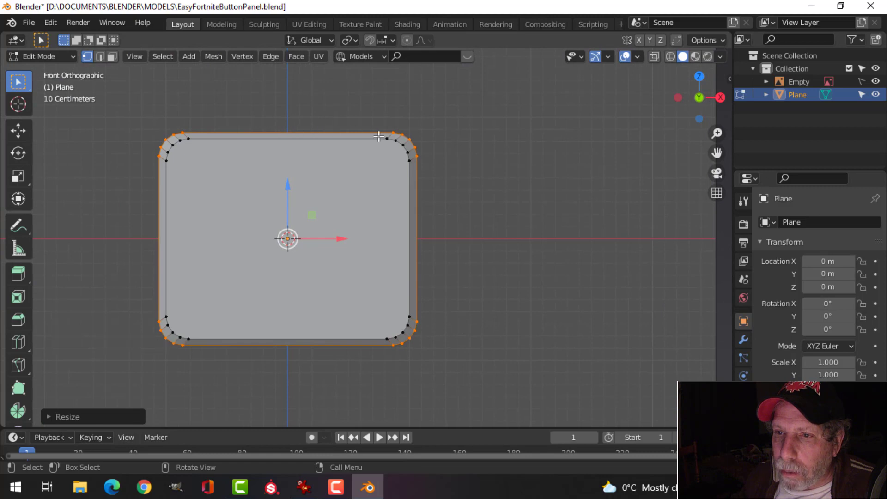
pyautogui.scroll(3)
pyautogui.middleClick(264, 201)
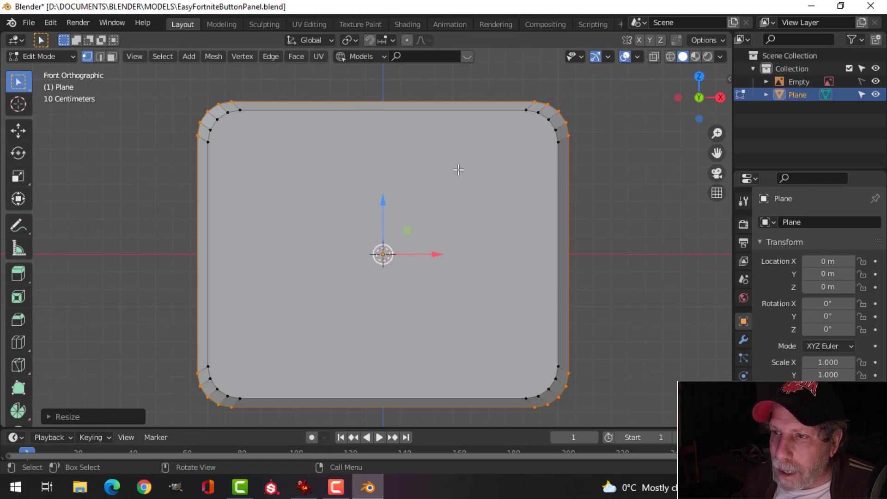
# Step: Flatten the rim along Z to 0 and orbit to inspect the panel's thickness and back face
pyautogui.press('s')
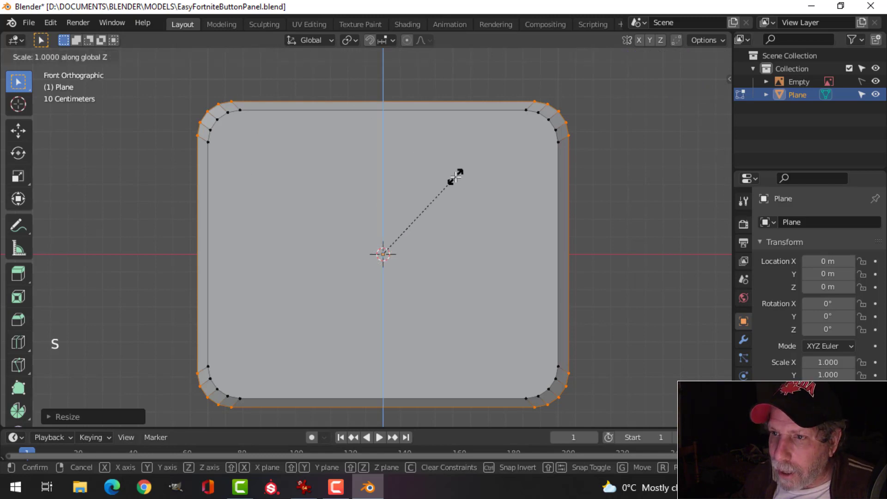
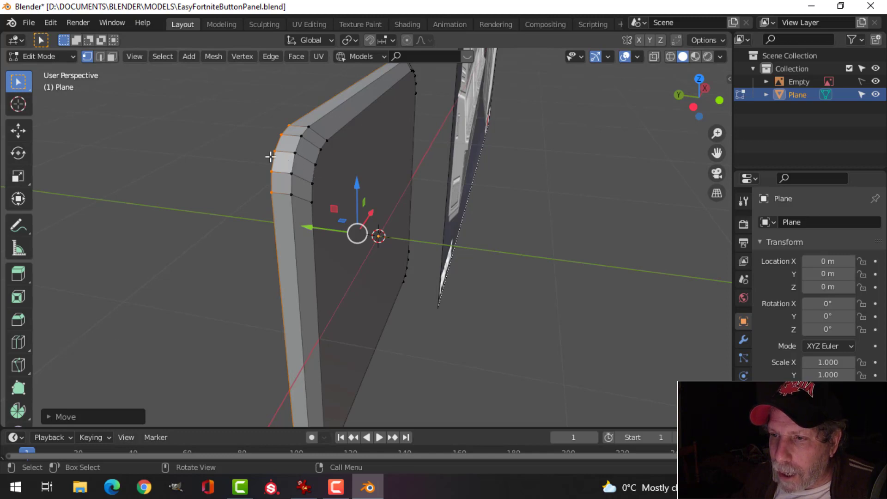
pyautogui.middleClick(278, 180)
pyautogui.scroll(-3)
pyautogui.middleClick(404, 162)
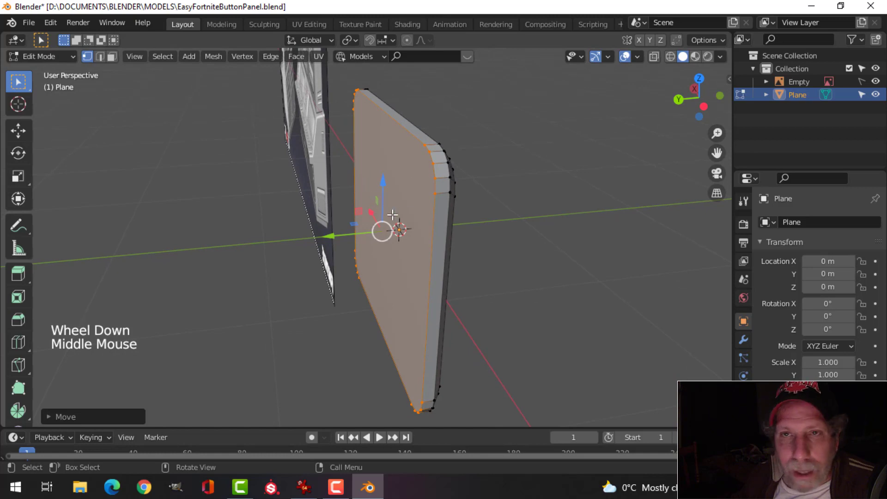
pyautogui.scroll(-3)
pyautogui.middleClick(471, 182)
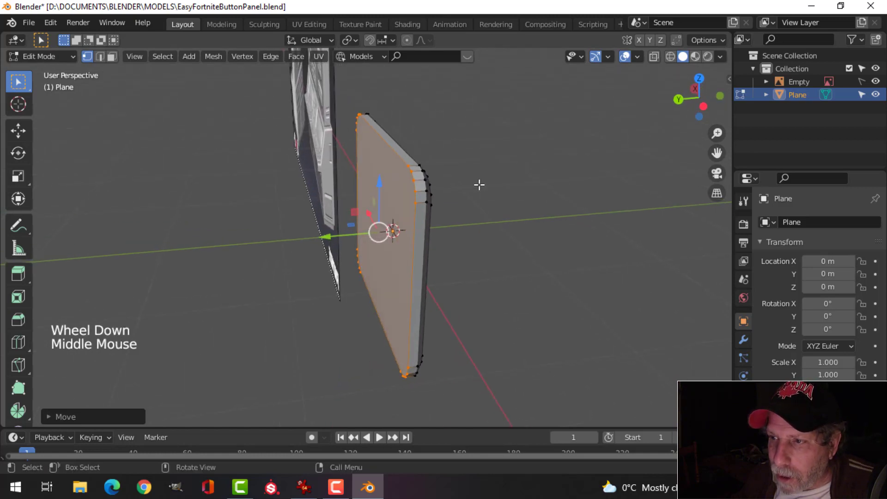
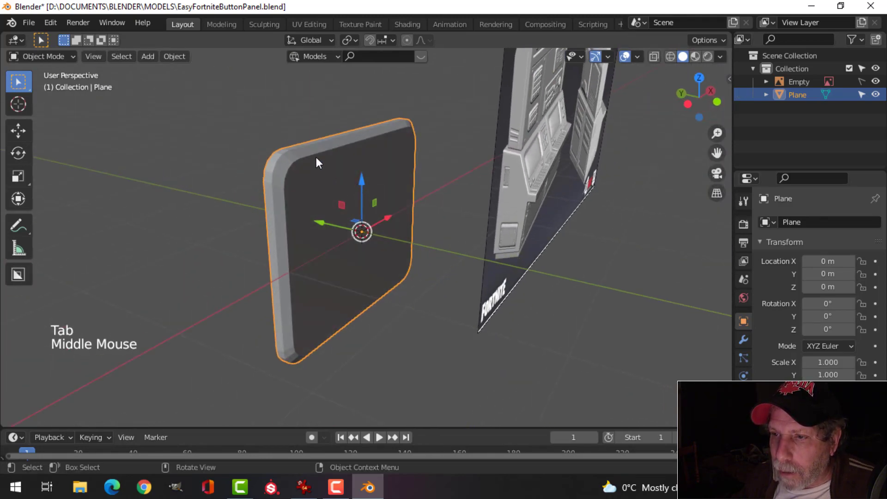
# Step: Smooth-shade the panel and bring up the Add Modifier list in Modifier Properties
pyautogui.rightClick(321, 162)
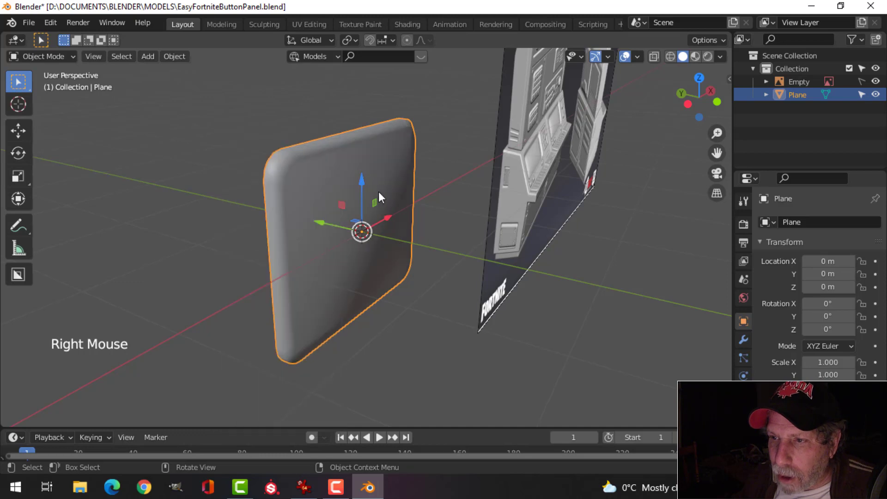
pyautogui.middleClick(378, 199)
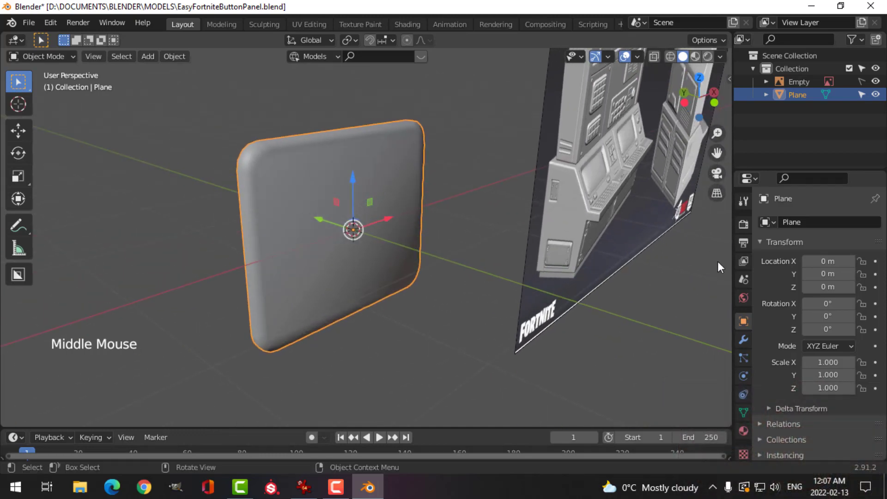
pyautogui.click(749, 344)
pyautogui.click(792, 221)
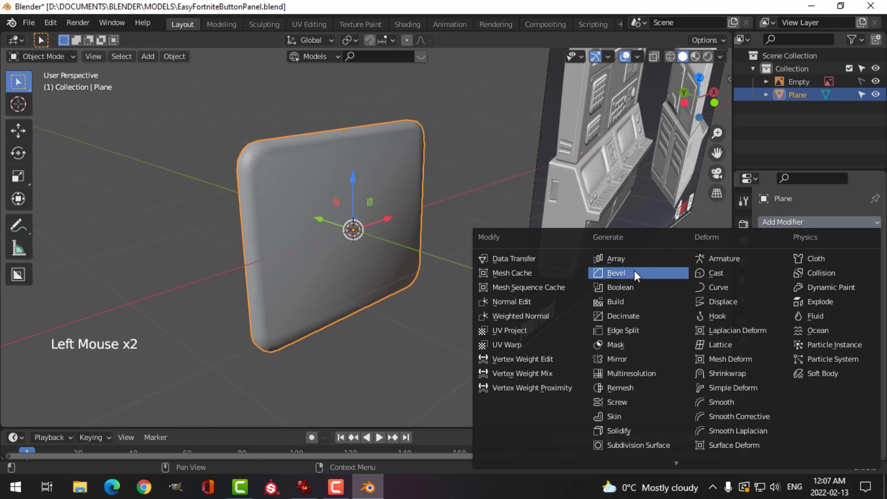
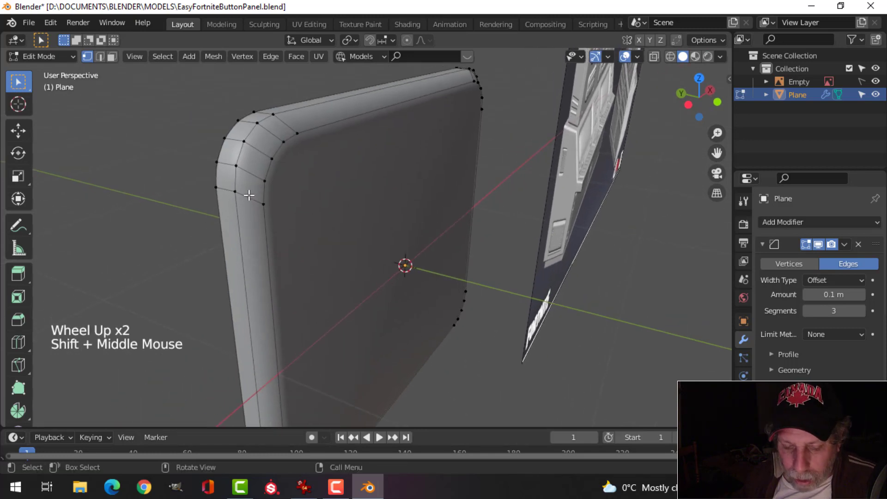
# Step: Add an edge loop with Loop Cut and slide it close to the panel's rim
pyautogui.press('ctrl+r')
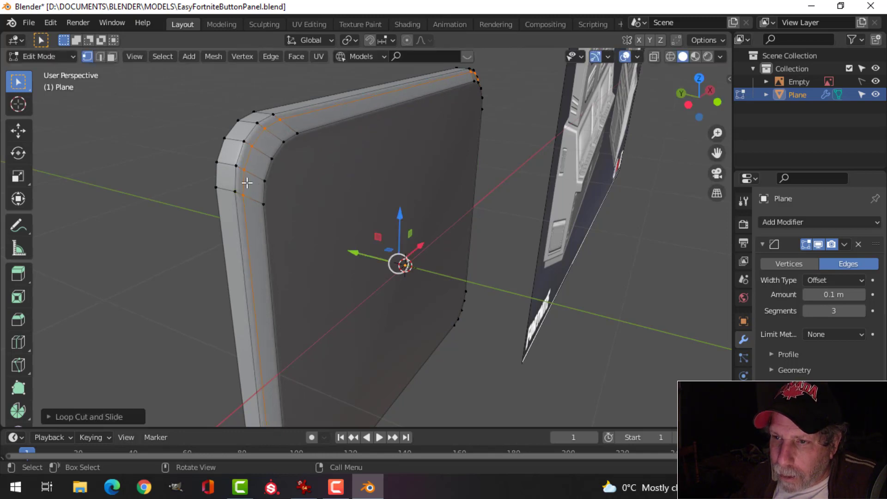
pyautogui.middleClick(257, 179)
pyautogui.press('ctrl+r')
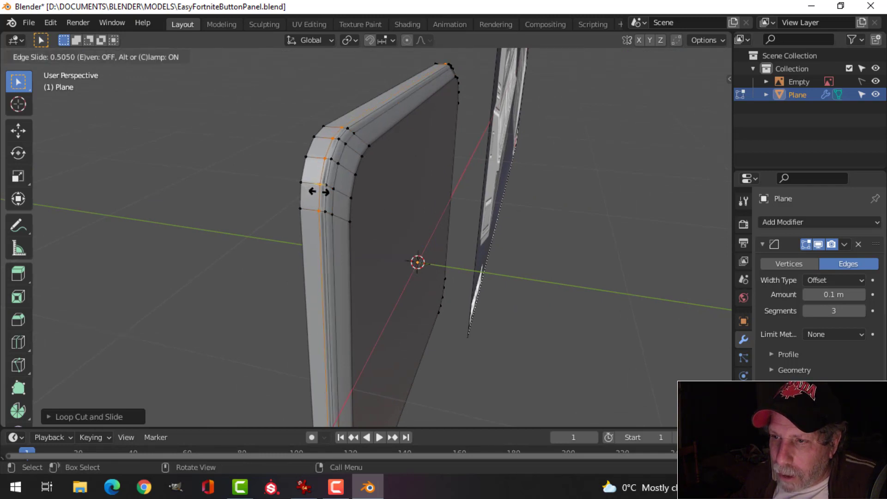
pyautogui.scroll(3)
pyautogui.middleClick(288, 190)
pyautogui.scroll(-3)
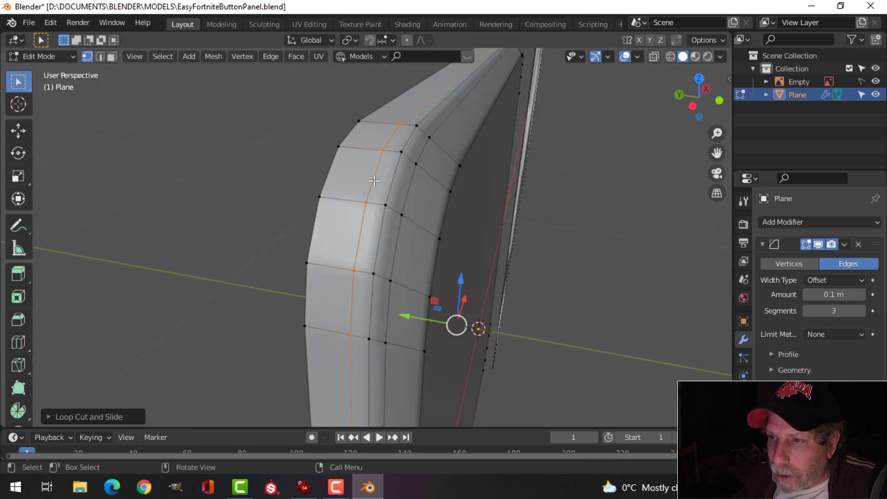
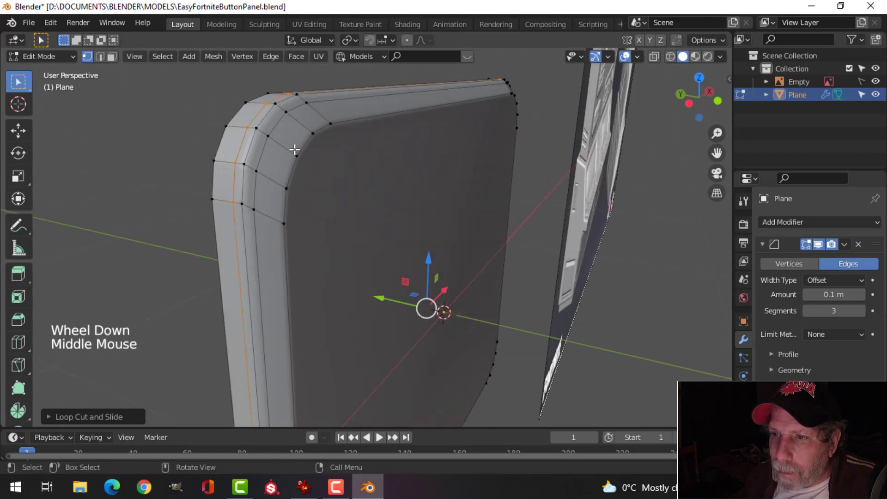
pyautogui.press('ctrl+r')
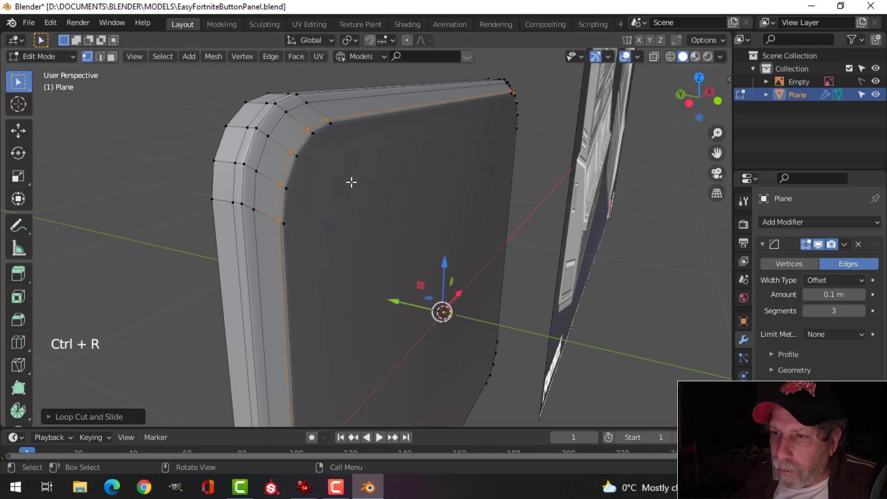
# Step: Return to Object Mode and view the rounded, bevelled panel from the front
pyautogui.press('Tab')
pyautogui.scroll(-3)
pyautogui.middleClick(351, 211)
pyautogui.press('alt+a')
pyautogui.middleClick(345, 211)
pyautogui.middleClick(346, 203)
pyautogui.click(305, 186)
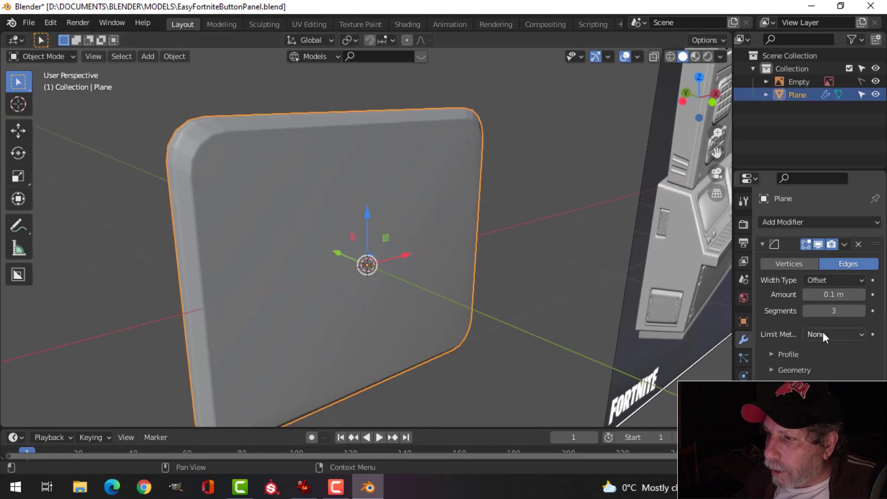
# Step: Set the Bevel modifier's Limit Method to Angle at 30° and inspect the soft edges
pyautogui.click(827, 336)
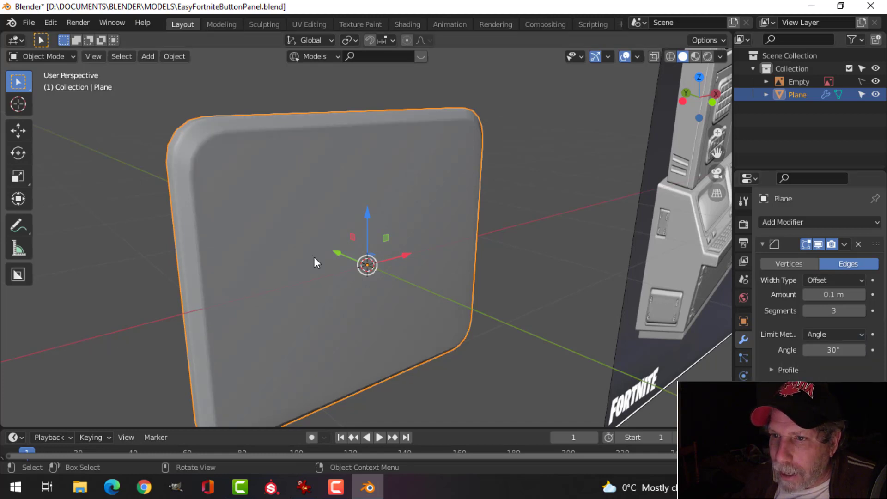
pyautogui.scroll(-3)
pyautogui.middleClick(388, 241)
pyautogui.press('alt+a')
pyautogui.middleClick(419, 234)
pyautogui.scroll(-3)
pyautogui.middleClick(579, 245)
pyautogui.scroll(3)
pyautogui.scroll(3)
# Step: Orbit all around the bevelled panel to check its edges from every side
pyautogui.middleClick(591, 165)
pyautogui.scroll(-3)
pyautogui.middleClick(173, 248)
pyautogui.middleClick(232, 232)
pyautogui.scroll(3)
pyautogui.middleClick(228, 237)
pyautogui.middleClick(303, 210)
pyautogui.scroll(-3)
pyautogui.middleClick(339, 212)
pyautogui.click(243, 179)
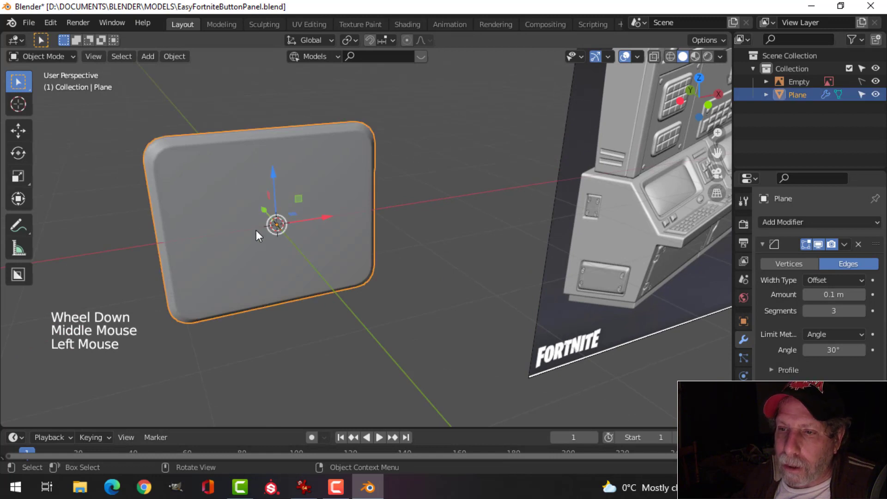
# Step: Enter Edit Mode on the panel and clear the current edge selection
pyautogui.press('Tab')
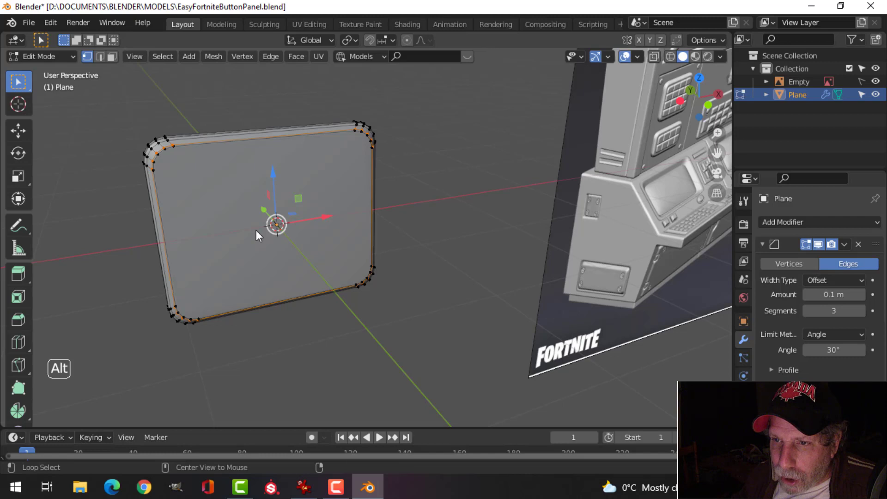
pyautogui.press('alt+a')
pyautogui.middleClick(195, 225)
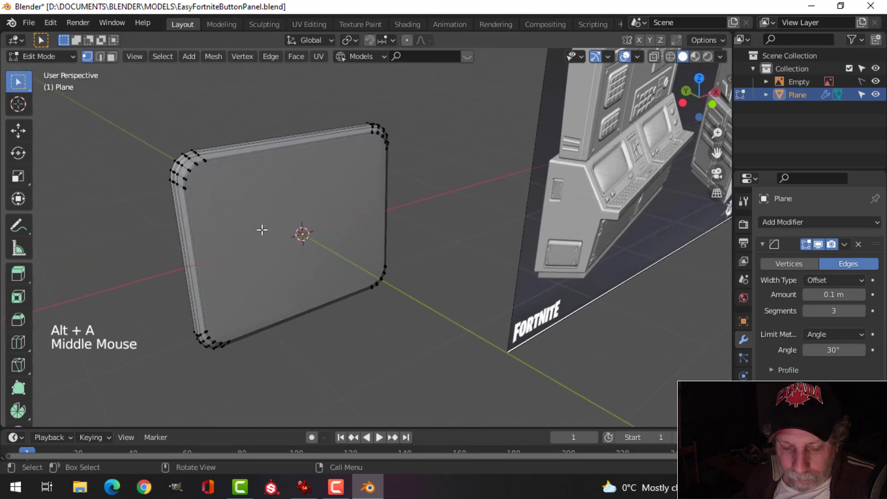
pyautogui.press('3')
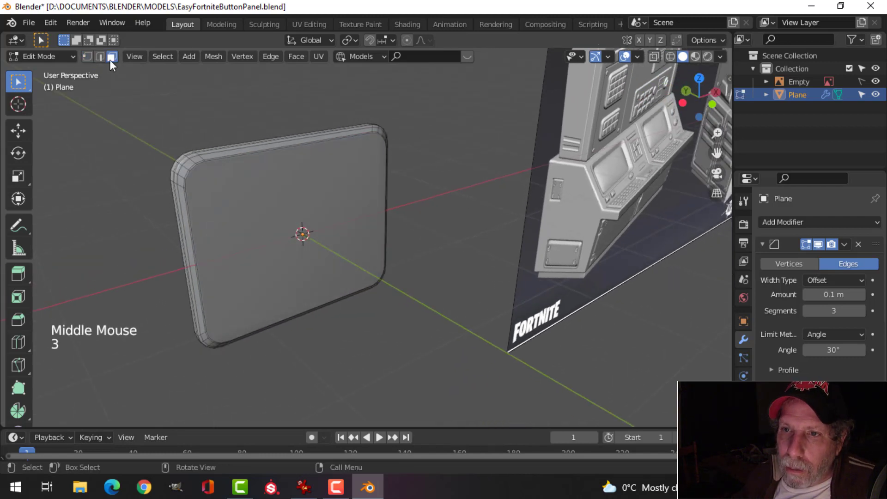
# Step: Switch to Face Select and pick the panel's flat front face alone
pyautogui.click(253, 190)
pyautogui.middleClick(311, 228)
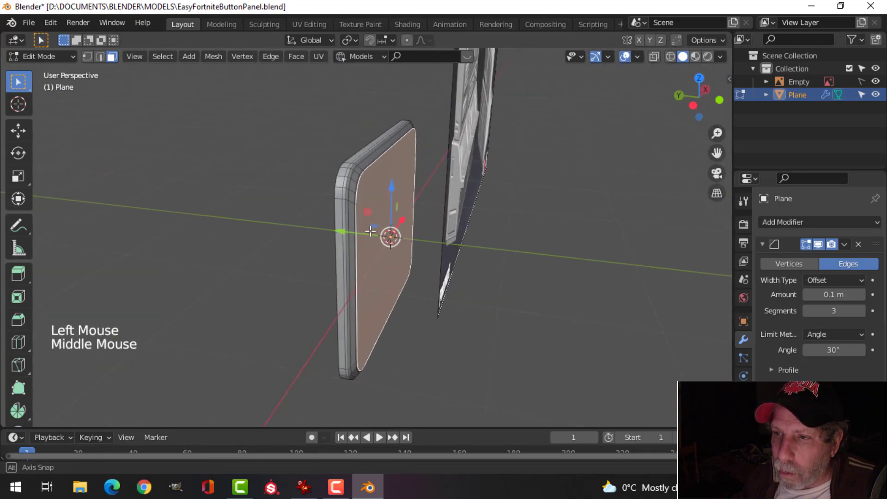
pyautogui.middleClick(413, 216)
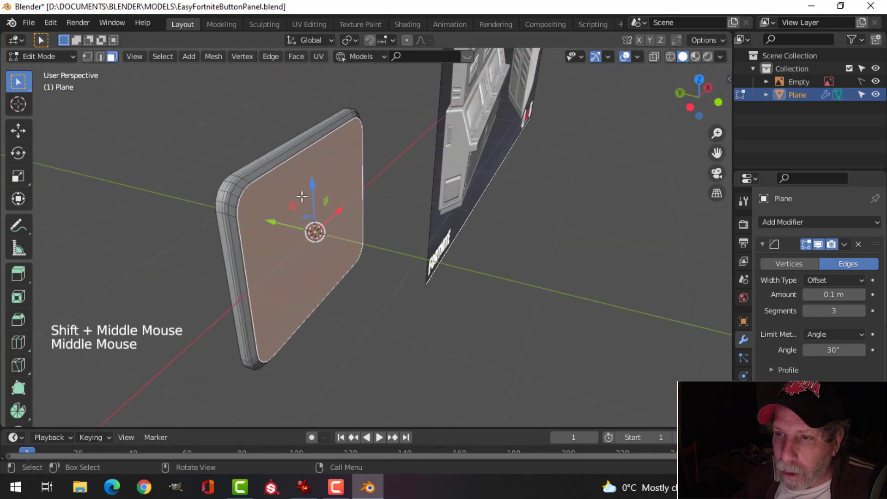
pyautogui.middleClick(315, 216)
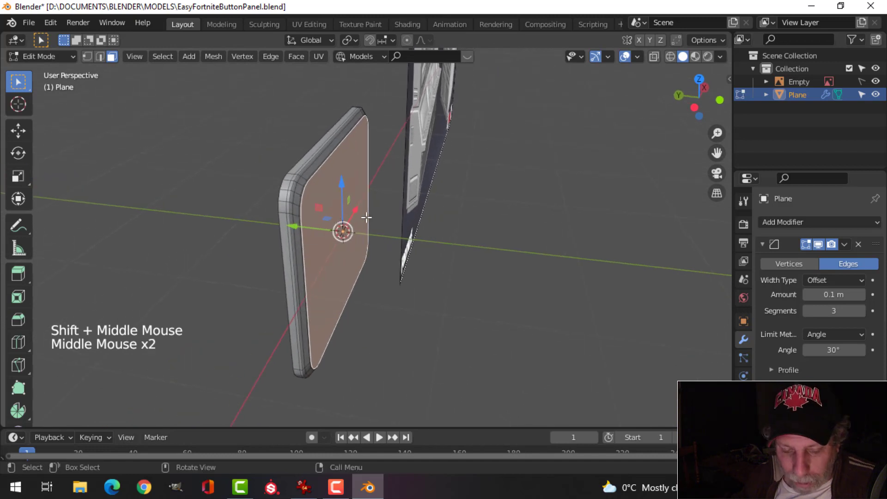
# Step: Duplicate the front face into Plane.001 and divide it into a 4x4 grid of cells
pyautogui.press('shift+d')
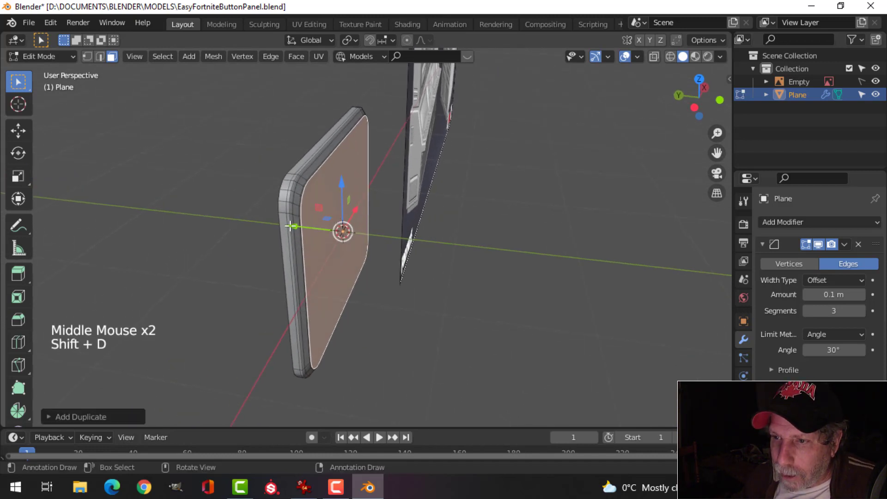
pyautogui.click(290, 221)
pyautogui.middleClick(356, 214)
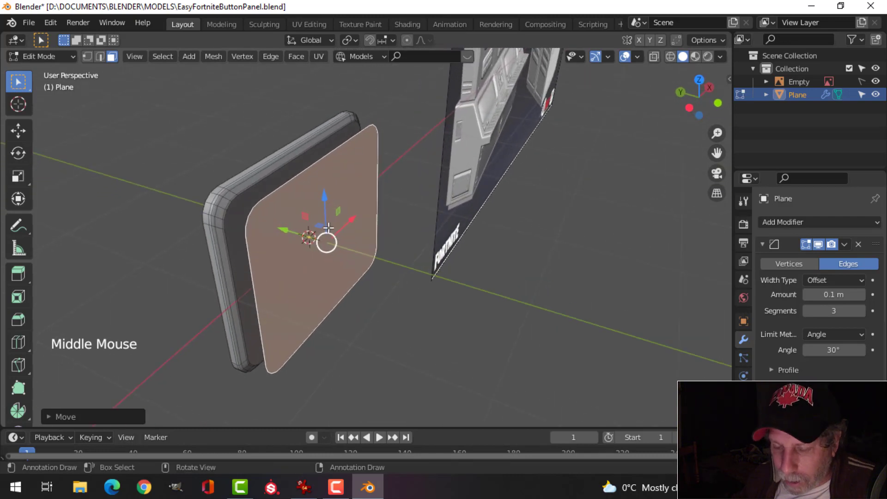
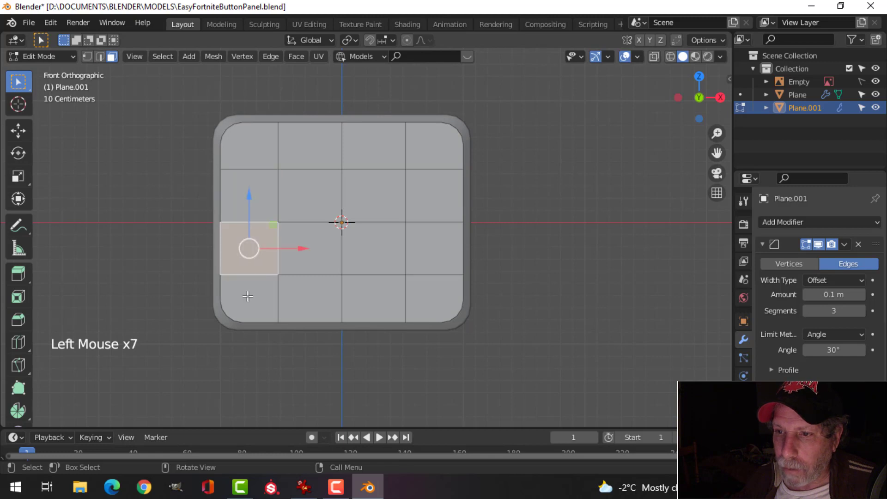
pyautogui.press('alt+a')
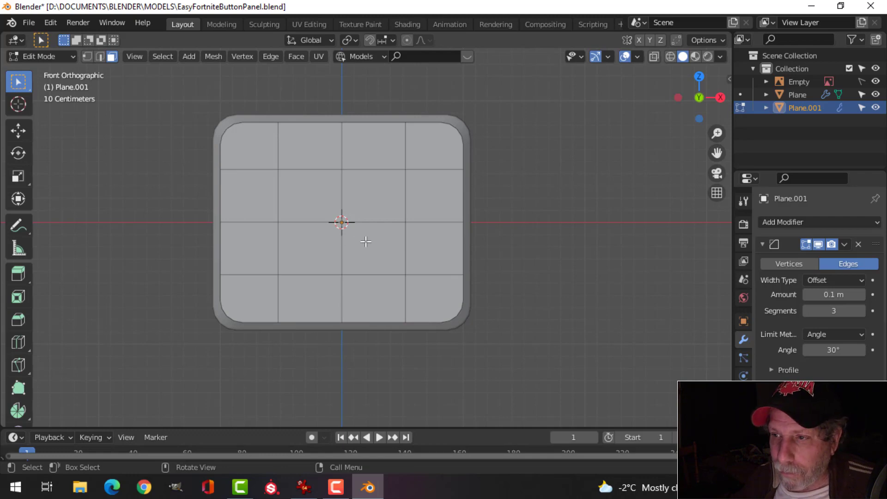
# Step: Orbit off the front view and select all sixteen grid cells of Plane.001
pyautogui.middleClick(384, 225)
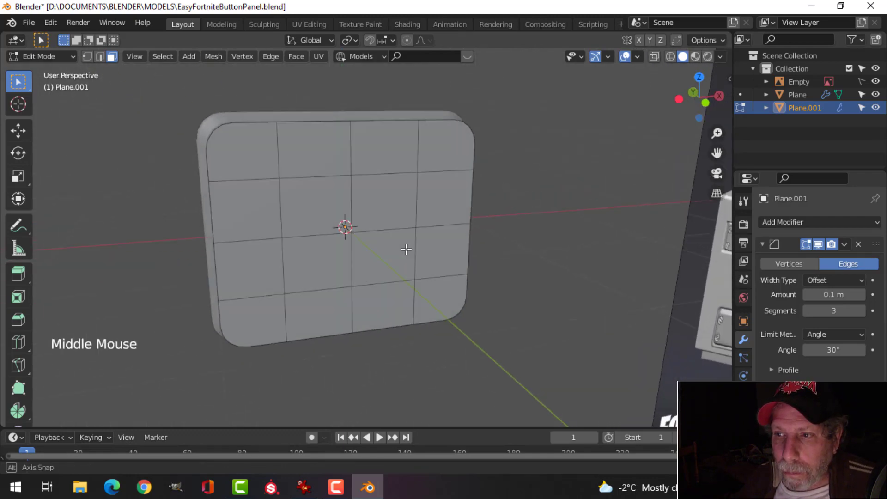
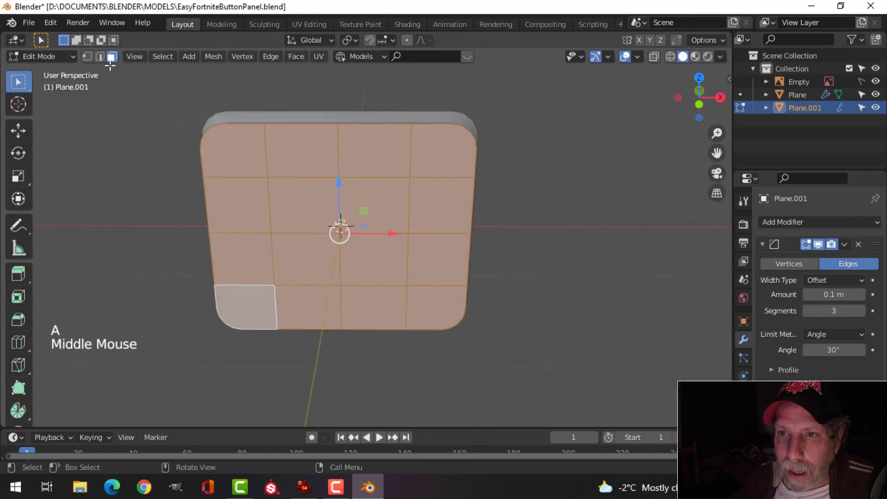
pyautogui.middleClick(320, 217)
pyautogui.scroll(3)
pyautogui.middleClick(344, 211)
pyautogui.scroll(-3)
pyautogui.middleClick(339, 227)
pyautogui.middleClick(333, 219)
pyautogui.scroll(3)
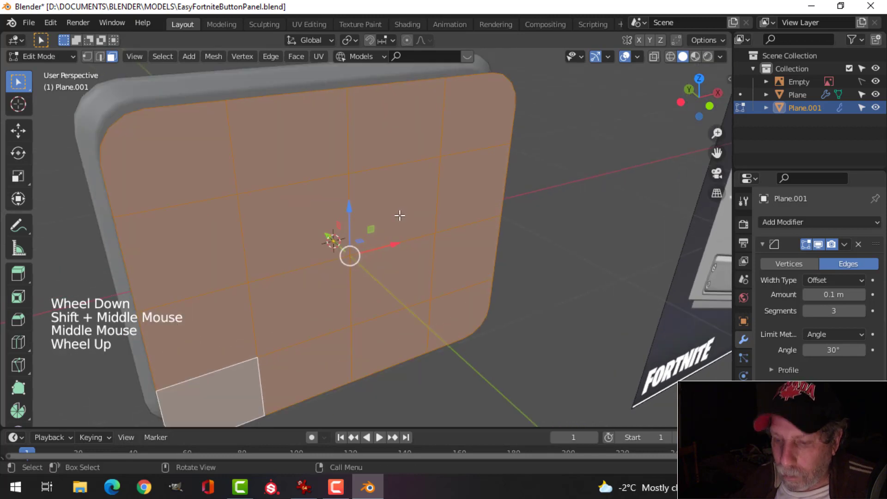
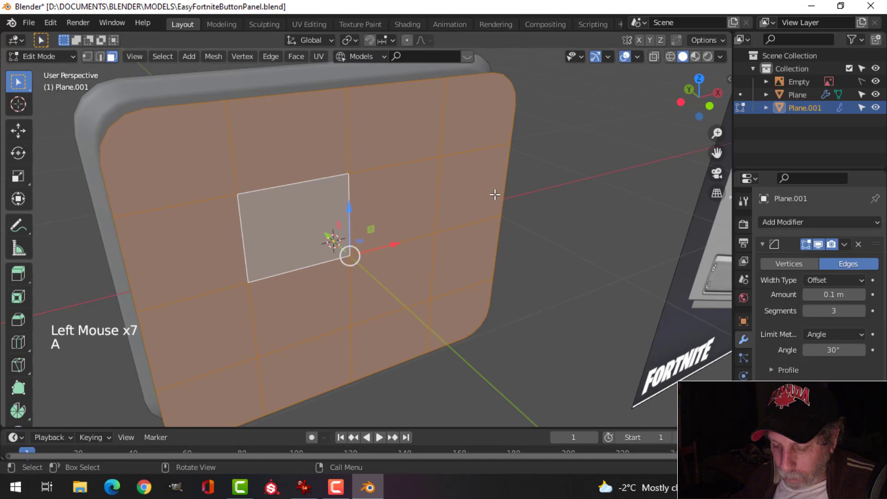
pyautogui.press('i')
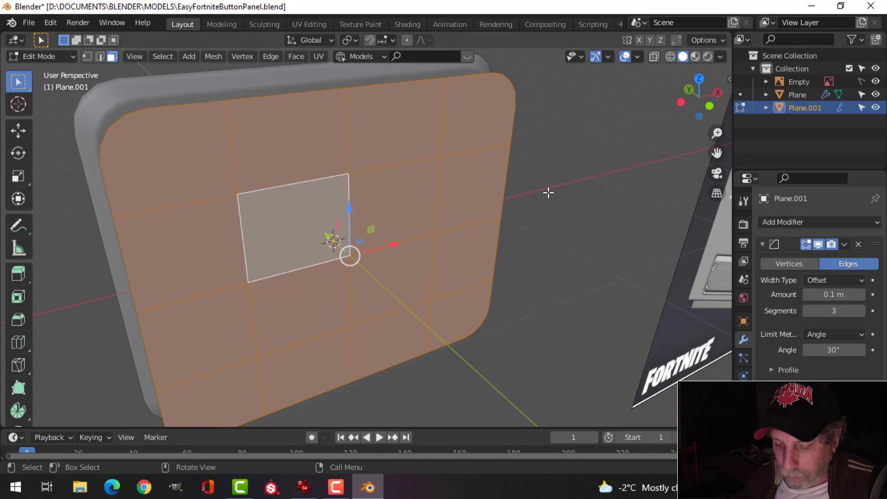
# Step: Inset each grid square individually with a thin border, outlining sixteen button faces
pyautogui.press('i')
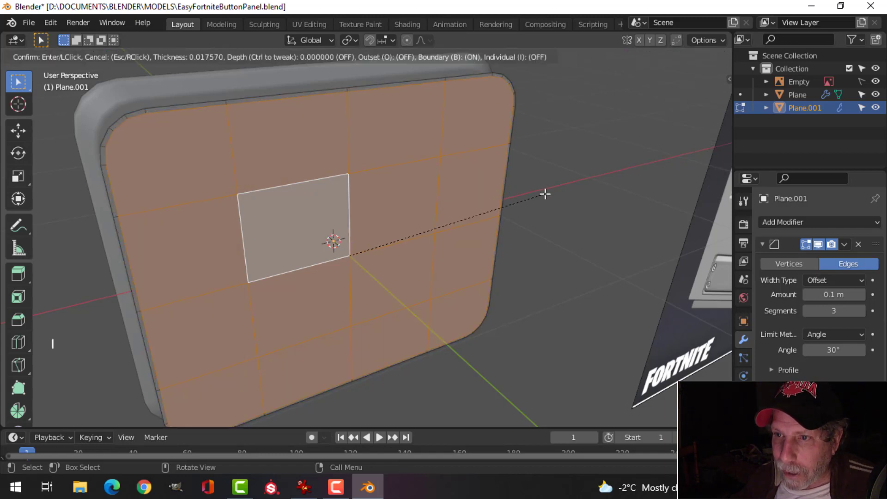
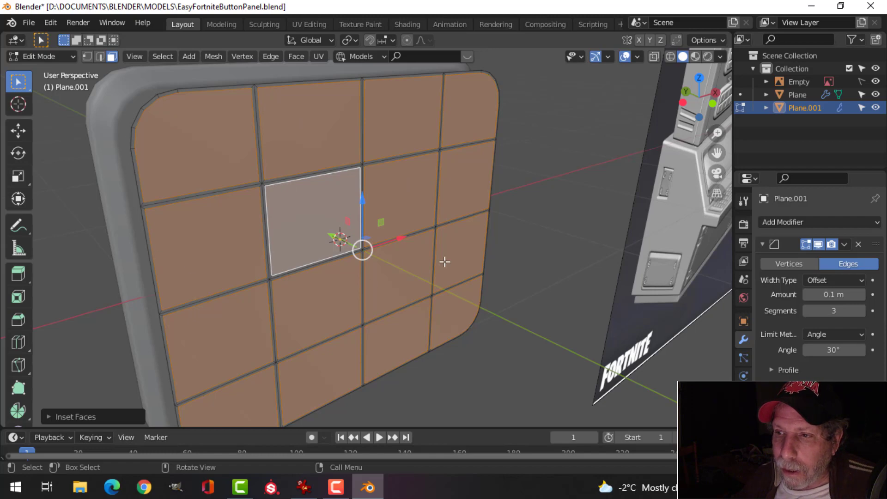
pyautogui.middleClick(434, 255)
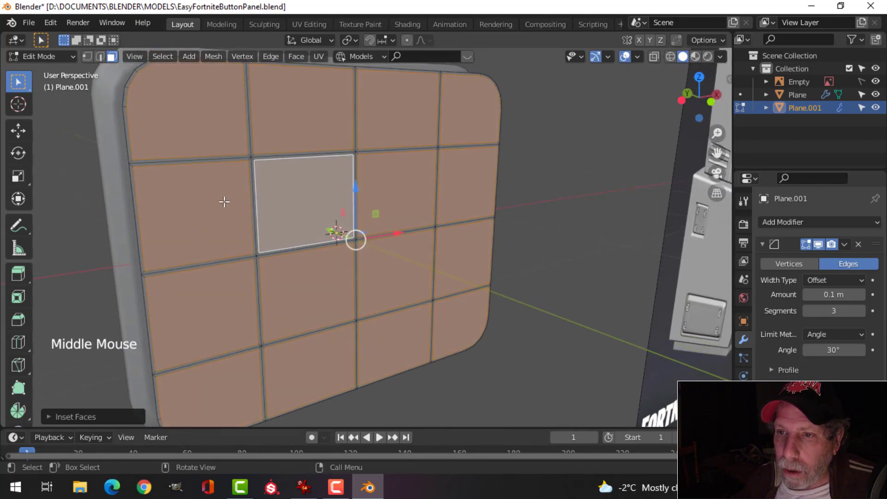
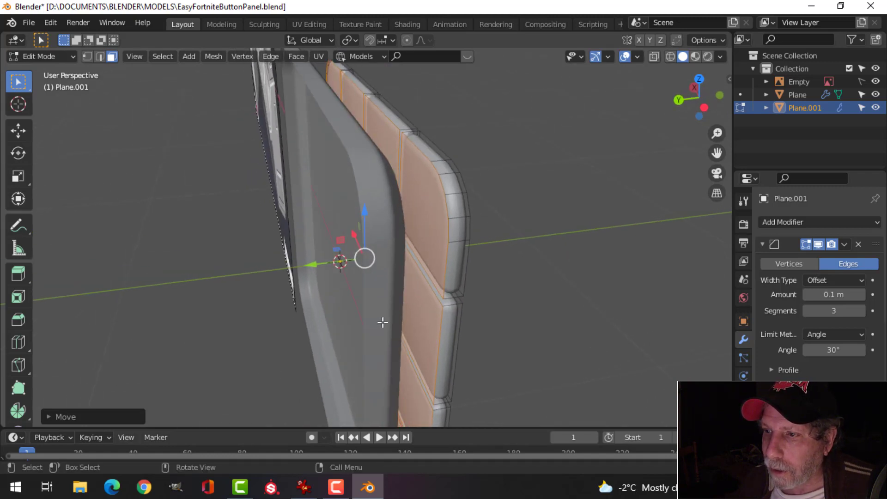
# Step: Deselect the buttons and leave Edit Mode to see them rounded by the inherited bevel
pyautogui.press('x')
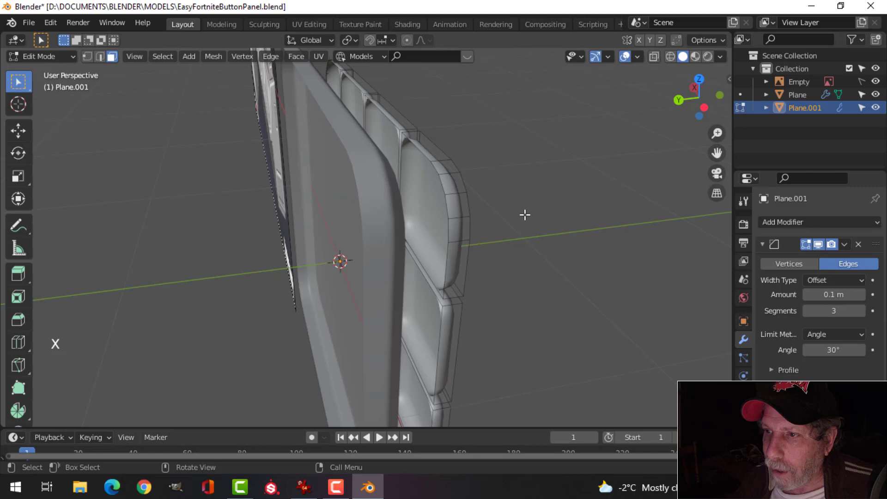
pyautogui.middleClick(529, 208)
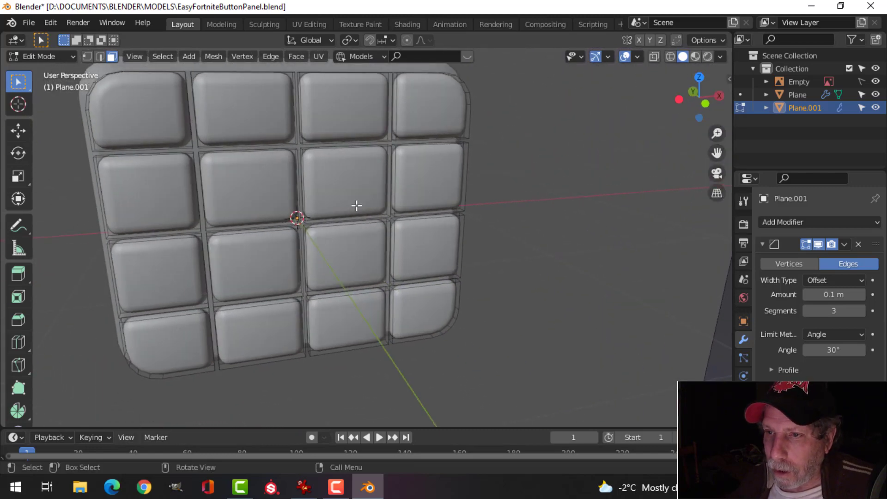
pyautogui.press('Tab')
pyautogui.scroll(-3)
pyautogui.middleClick(356, 217)
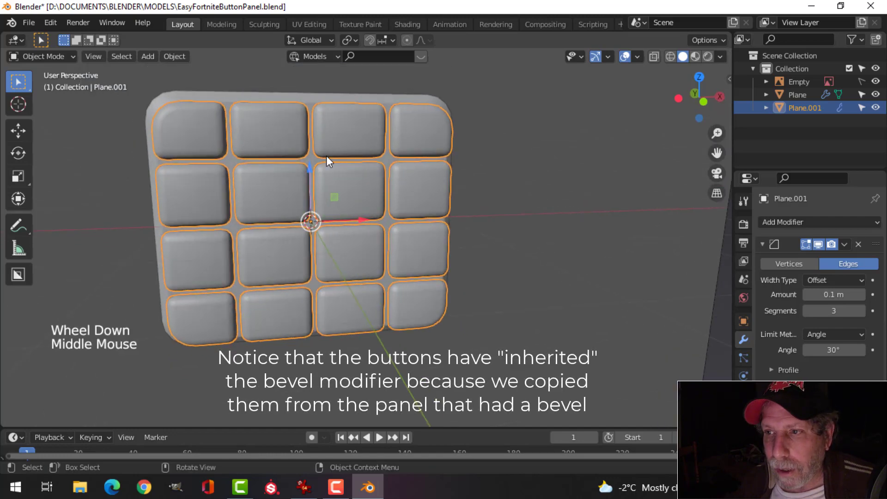
pyautogui.scroll(-3)
pyautogui.middleClick(352, 215)
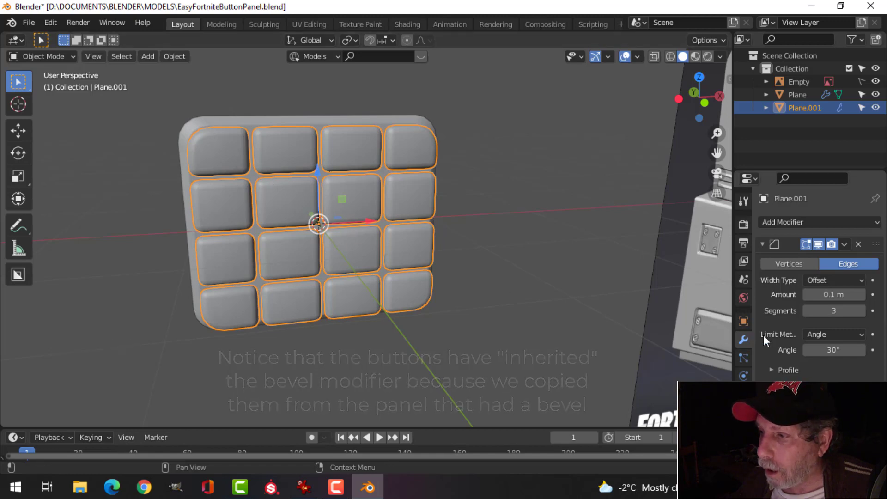
# Step: Check the bevel limit on the button panel and cancel a stray move while inspecting it
pyautogui.click(826, 340)
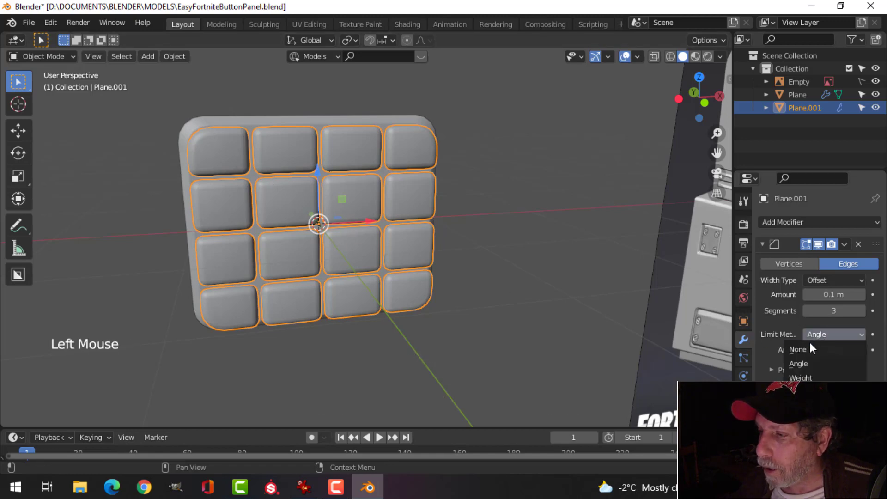
pyautogui.middleClick(369, 232)
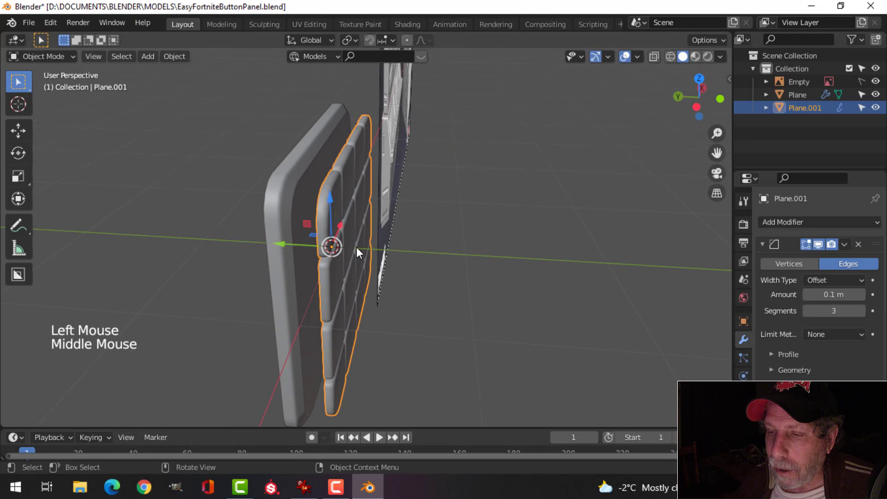
pyautogui.middleClick(352, 254)
pyautogui.click(295, 256)
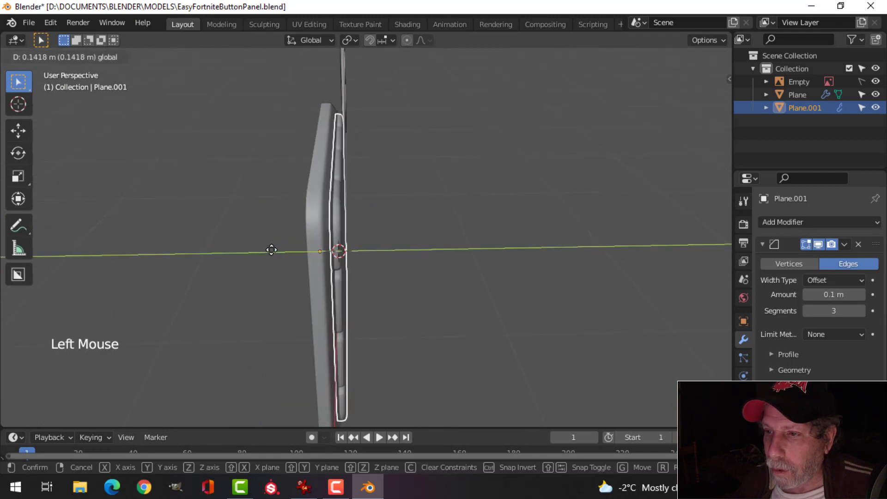
pyautogui.middleClick(427, 246)
pyautogui.press('alt+a')
pyautogui.middleClick(379, 246)
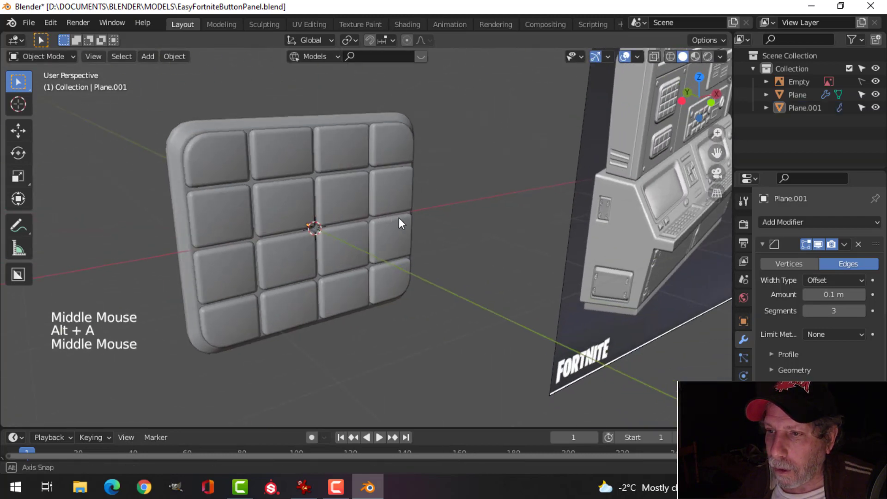
pyautogui.scroll(-3)
pyautogui.middleClick(433, 229)
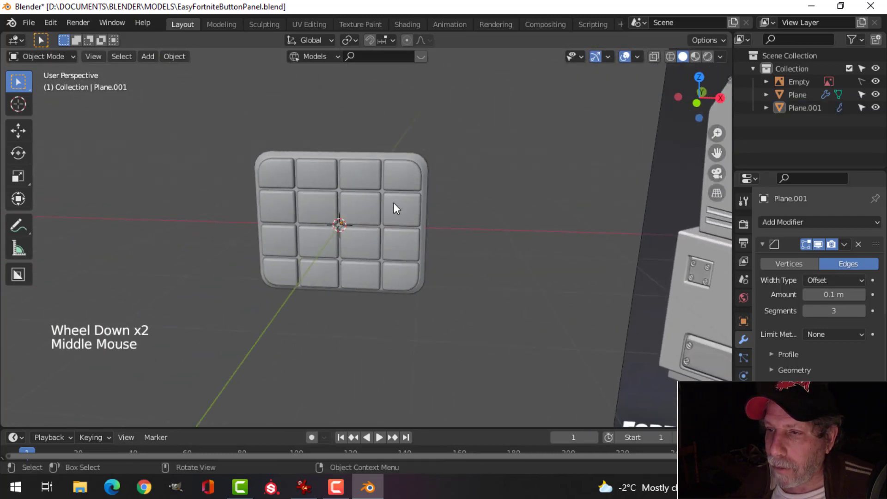
pyautogui.scroll(-3)
# Step: Compare the new panel against the reference console's button panels
pyautogui.middleClick(555, 231)
pyautogui.scroll(3)
pyautogui.middleClick(561, 215)
pyautogui.scroll(3)
pyautogui.scroll(-3)
pyautogui.middleClick(122, 169)
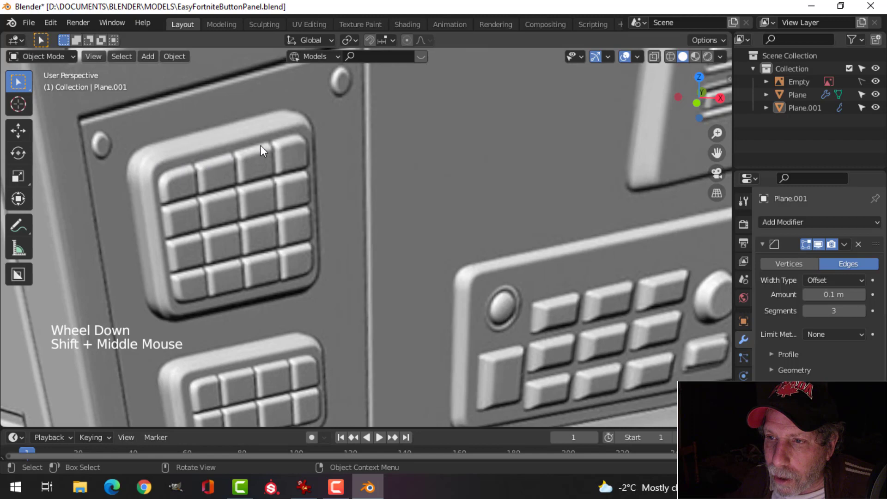
pyautogui.scroll(-3)
pyautogui.middleClick(152, 250)
pyautogui.scroll(-3)
pyautogui.middleClick(255, 227)
# Step: Switch to the front orthographic view centred on Plane.001's button grid
pyautogui.scroll(3)
pyautogui.press('KP_1')
pyautogui.scroll(3)
pyautogui.middleClick(328, 217)
pyautogui.click(262, 156)
pyautogui.middleClick(284, 250)
# Step: Select all of Plane.001's geometry and scale it down slightly inside the frame
pyautogui.press('Tab')
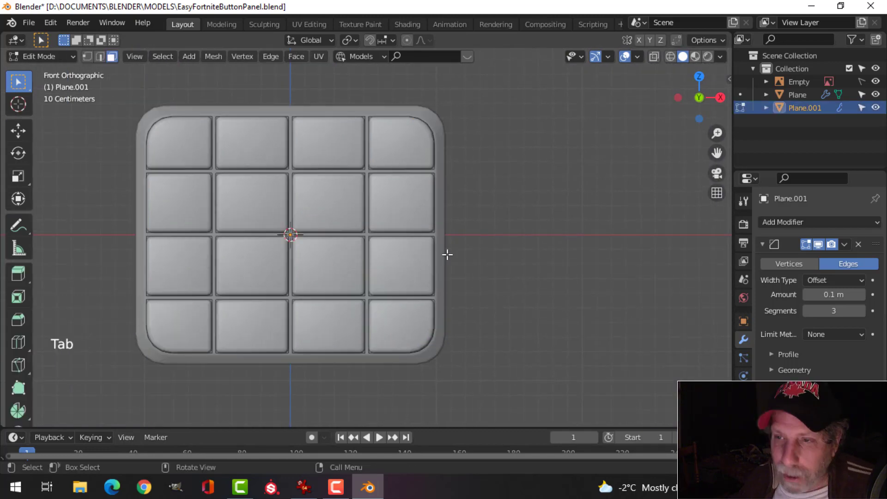
pyautogui.press('a')
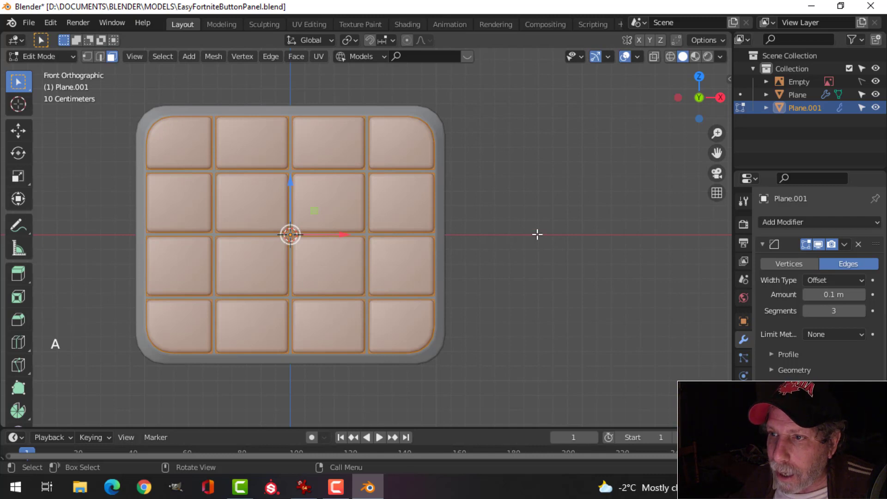
pyautogui.press('s')
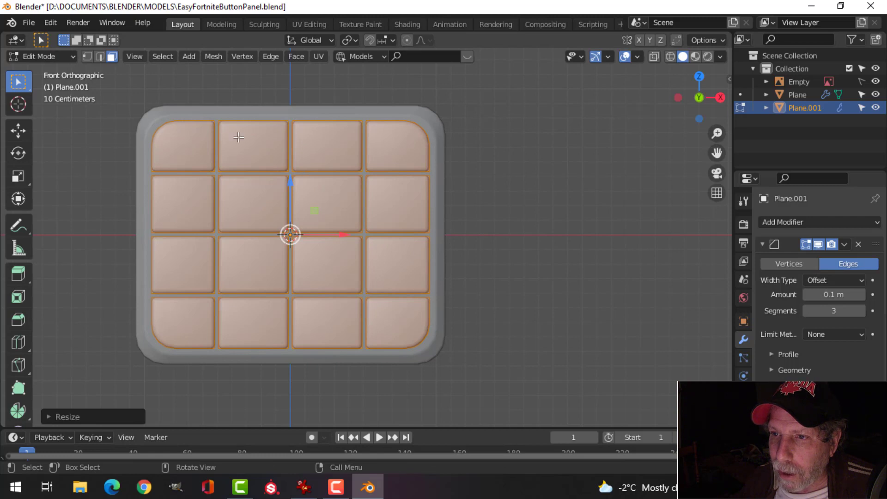
pyautogui.scroll(3)
pyautogui.middleClick(217, 160)
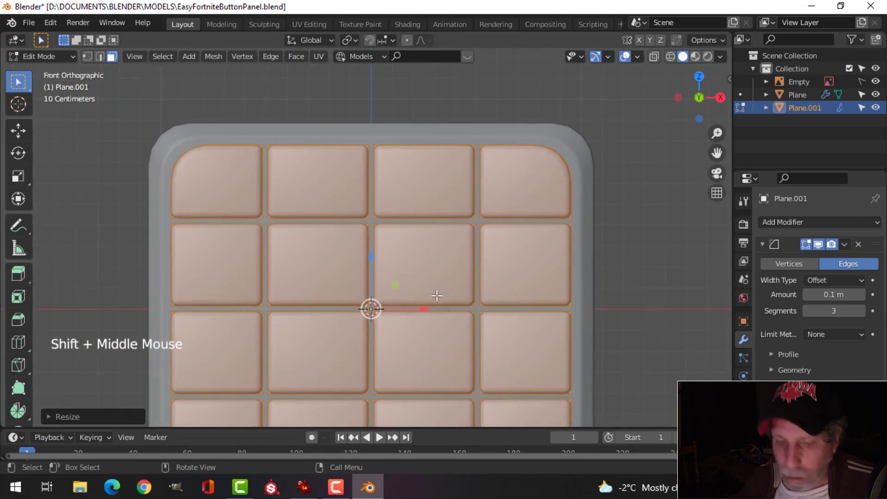
# Step: Scale the grid very slightly along Z, then return to Object Mode
pyautogui.press('s')
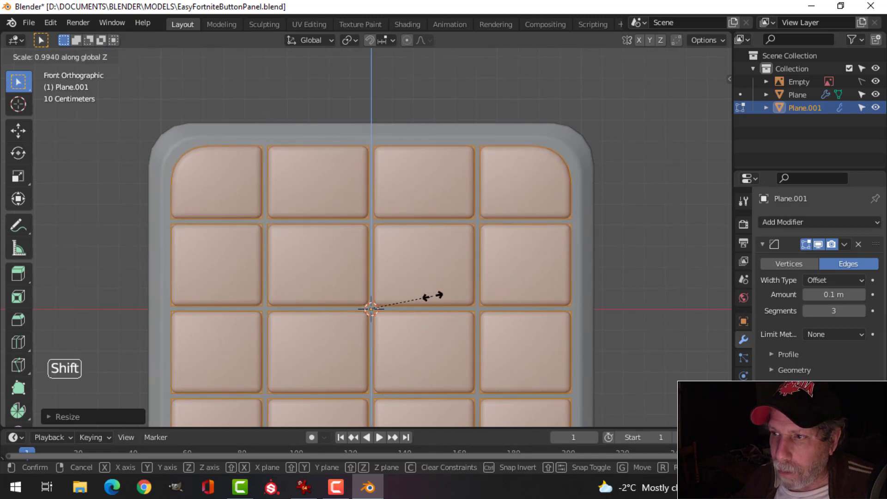
pyautogui.scroll(-3)
pyautogui.press('alt+a')
pyautogui.press('Tab')
pyautogui.middleClick(333, 269)
pyautogui.press('alt+a')
pyautogui.middleClick(390, 278)
pyautogui.middleClick(405, 273)
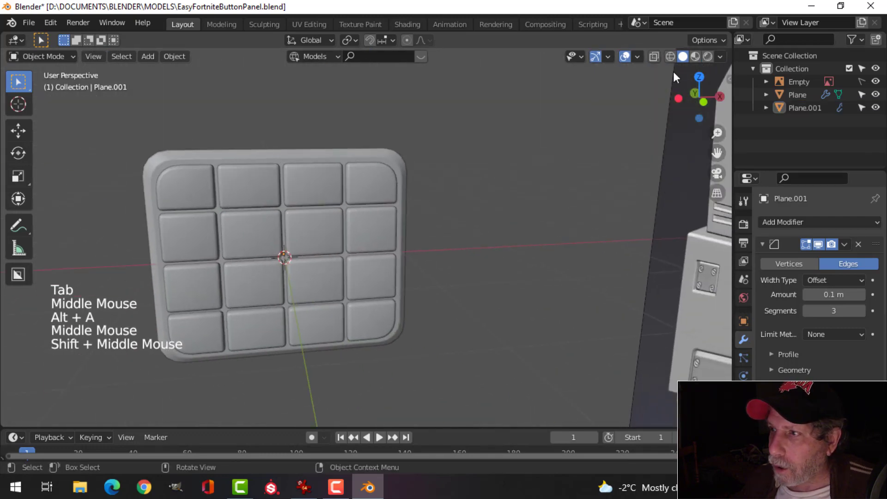
# Step: Enable Face Orientation in Viewport Overlays, revealing the panel's red back-facing frame
pyautogui.click(729, 57)
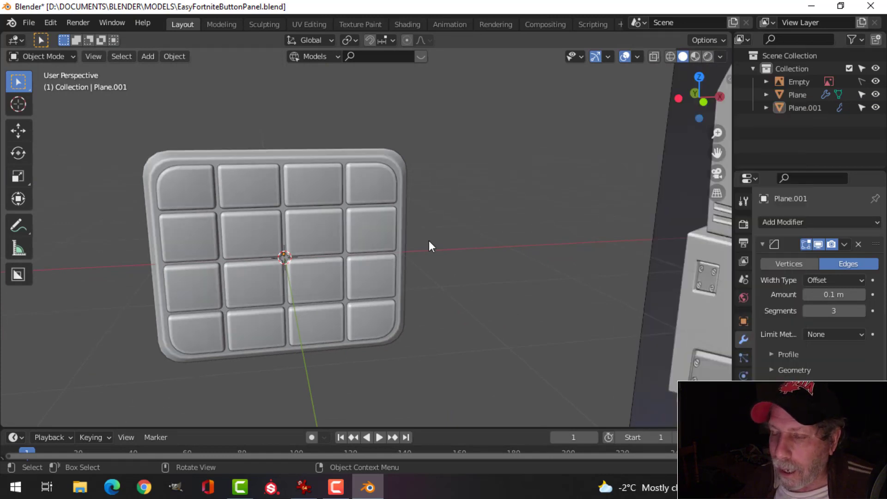
pyautogui.middleClick(426, 224)
pyautogui.middleClick(424, 227)
pyautogui.middleClick(423, 200)
pyautogui.scroll(-3)
pyautogui.middleClick(267, 191)
pyautogui.middleClick(270, 212)
pyautogui.click(642, 62)
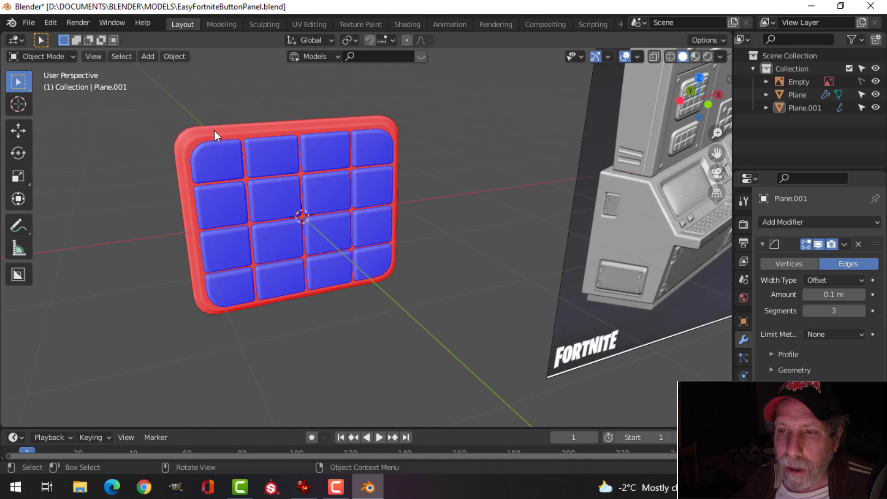
# Step: Select the original Plane panel with its 30° angle-limited bevel
pyautogui.middleClick(216, 136)
pyautogui.click(233, 140)
pyautogui.middleClick(352, 169)
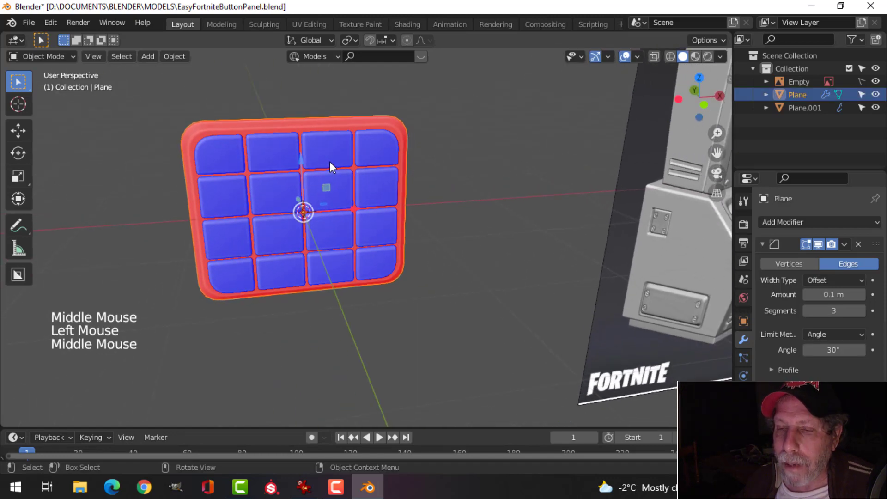
# Step: Recalculate the original panel's normals outward in Edit Mode so the red frame turns blue
pyautogui.press('Tab')
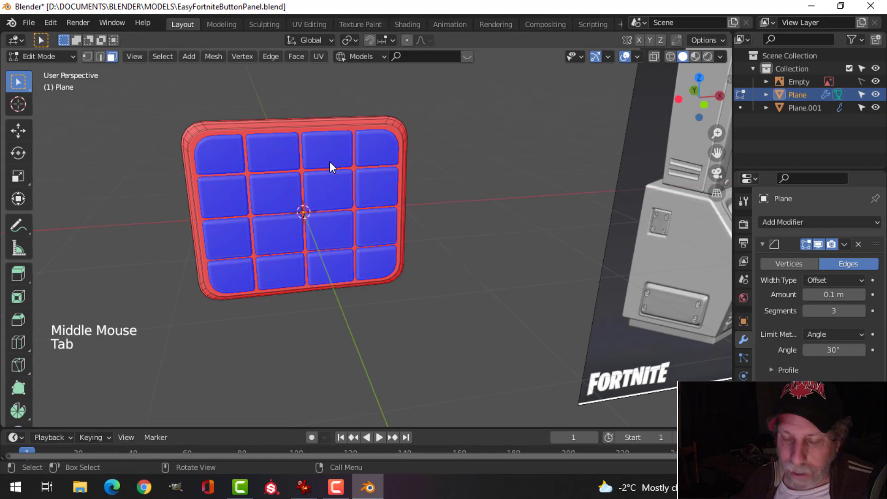
pyautogui.press('a')
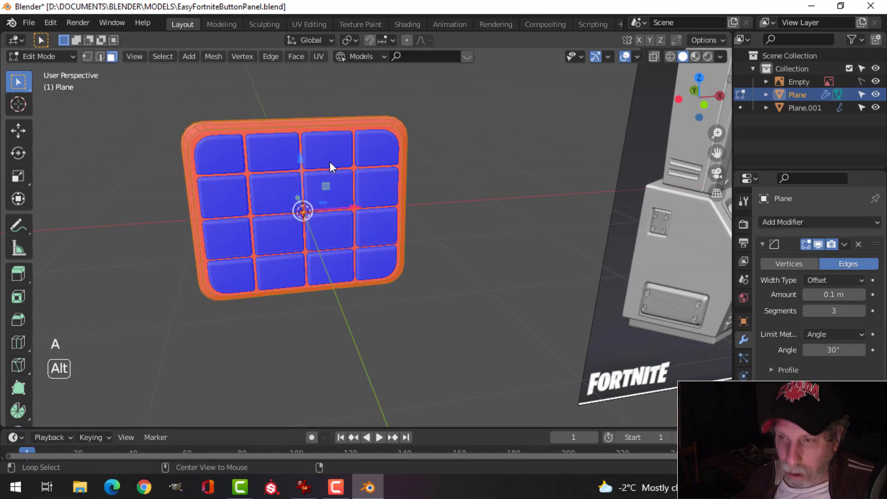
pyautogui.press('alt+n')
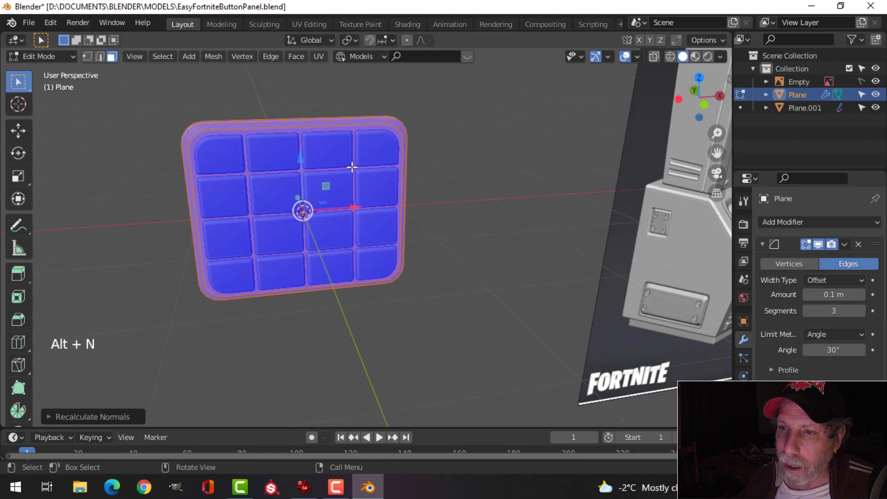
pyautogui.press('alt+a')
pyautogui.press('Tab')
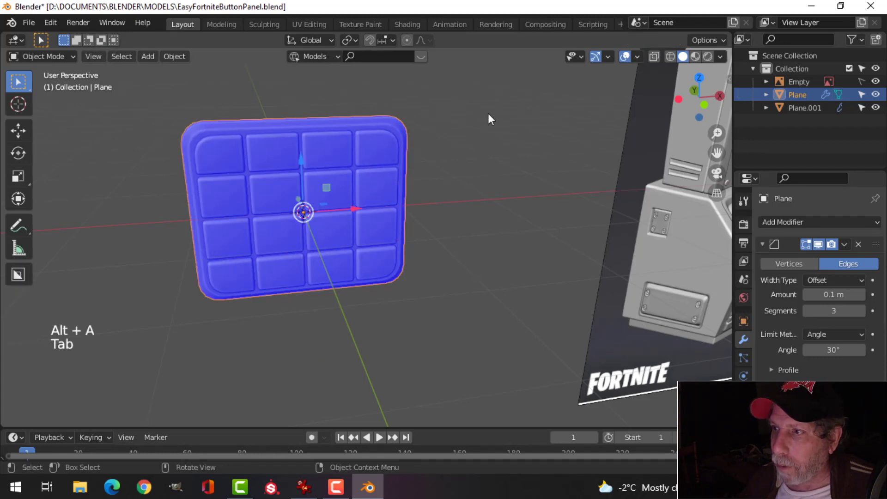
# Step: Turn Face Orientation colouring back off in the viewport overlays
pyautogui.click(647, 60)
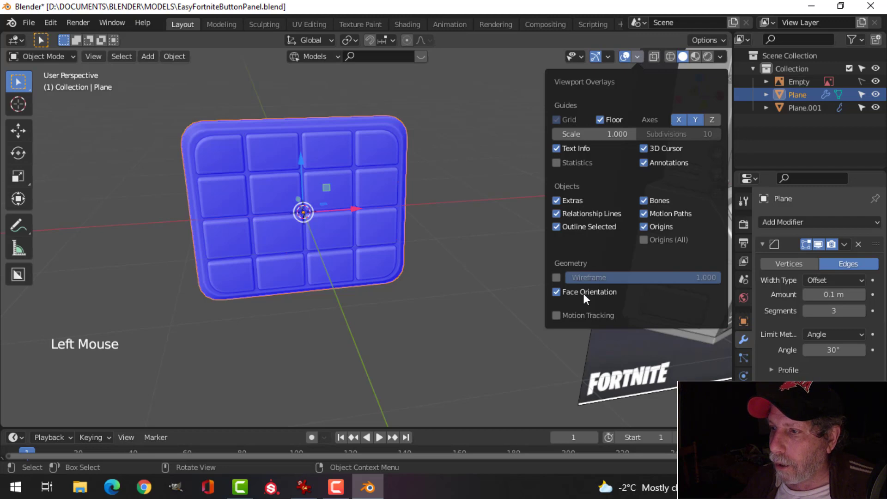
pyautogui.middleClick(396, 189)
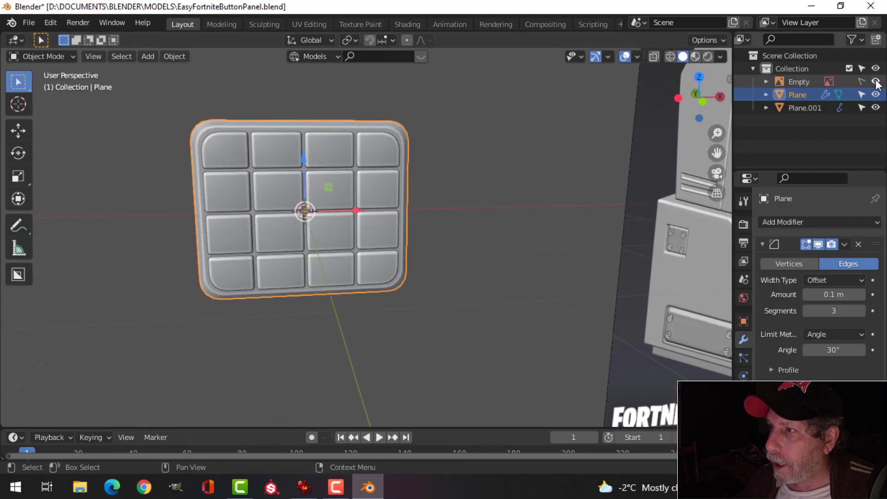
# Step: Hide the Empty reference object in the Outliner and look the panel over
pyautogui.click(877, 88)
pyautogui.scroll(-3)
pyautogui.middleClick(475, 213)
pyautogui.press('alt+a')
pyautogui.middleClick(407, 212)
pyautogui.scroll(3)
pyautogui.middleClick(414, 209)
pyautogui.middleClick(435, 203)
# Step: Switch viewport shading to a glossy sphere MatCap and inspect the panel front-on
pyautogui.click(395, 173)
pyautogui.click(725, 62)
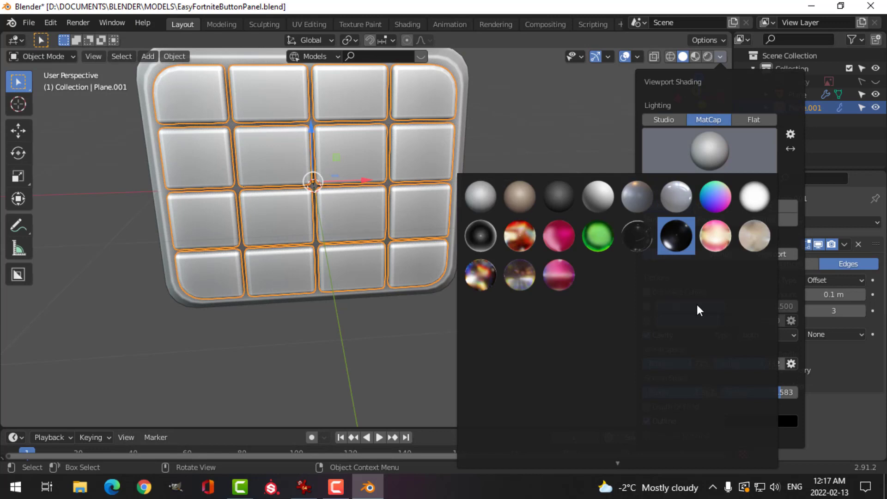
pyautogui.press('alt+a')
pyautogui.middleClick(379, 199)
pyautogui.scroll(-3)
pyautogui.middleClick(394, 192)
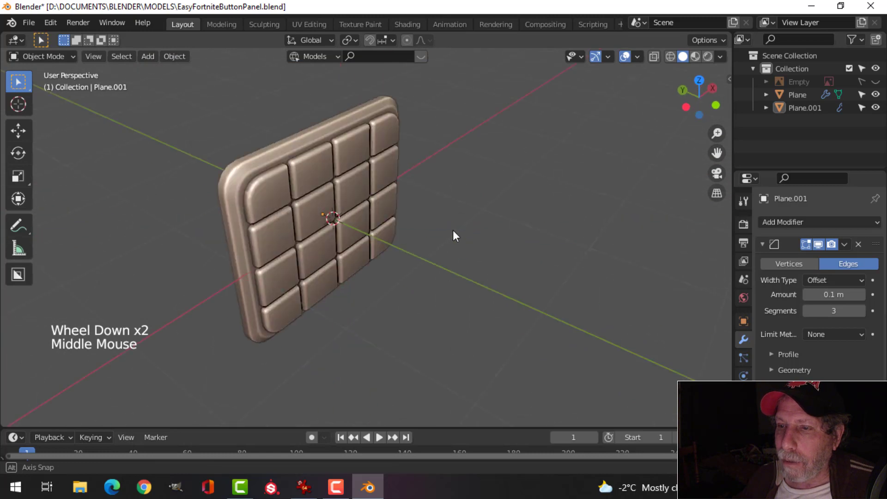
pyautogui.middleClick(450, 224)
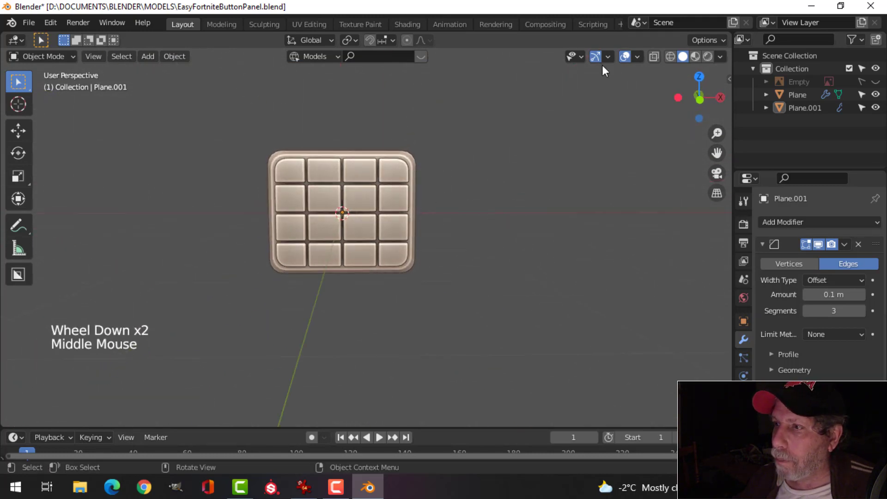
# Step: Toggle the overlays off, save EasyFortniteButtonPanel.blend, and bring the overlays back
pyautogui.click(602, 60)
pyautogui.click(628, 58)
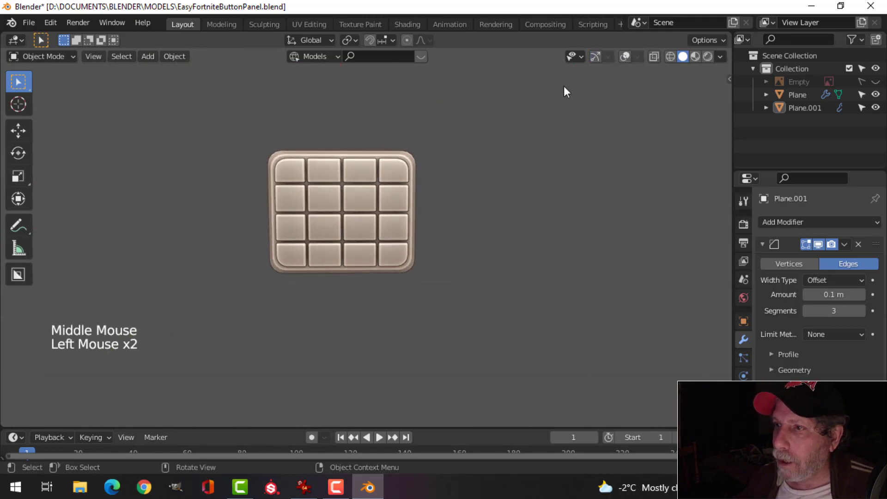
pyautogui.scroll(-3)
pyautogui.scroll(3)
pyautogui.middleClick(423, 221)
pyautogui.press('ctrl+s')
pyautogui.scroll(-3)
pyautogui.middleClick(384, 216)
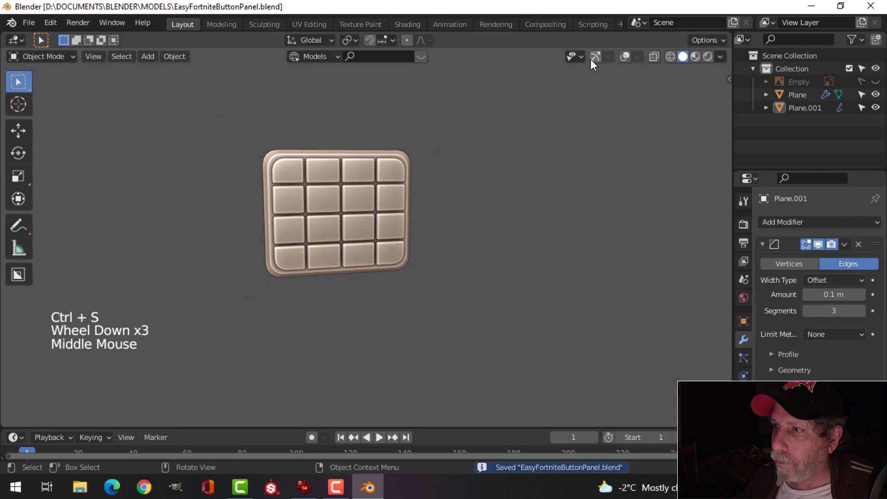
pyautogui.click(596, 62)
pyautogui.click(626, 61)
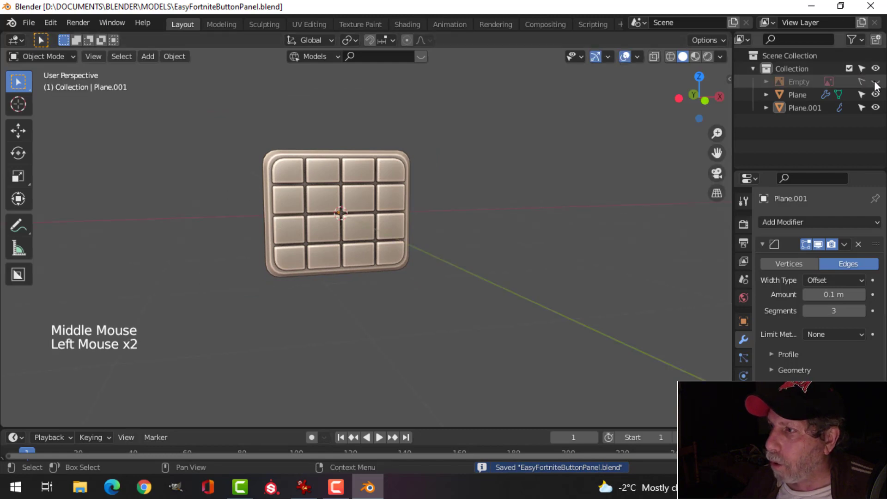
# Step: Show the Empty reference again and orbit to compare the panel with the reference console
pyautogui.click(880, 85)
pyautogui.scroll(-3)
pyautogui.scroll(3)
pyautogui.middleClick(657, 196)
pyautogui.scroll(3)
pyautogui.middleClick(502, 231)
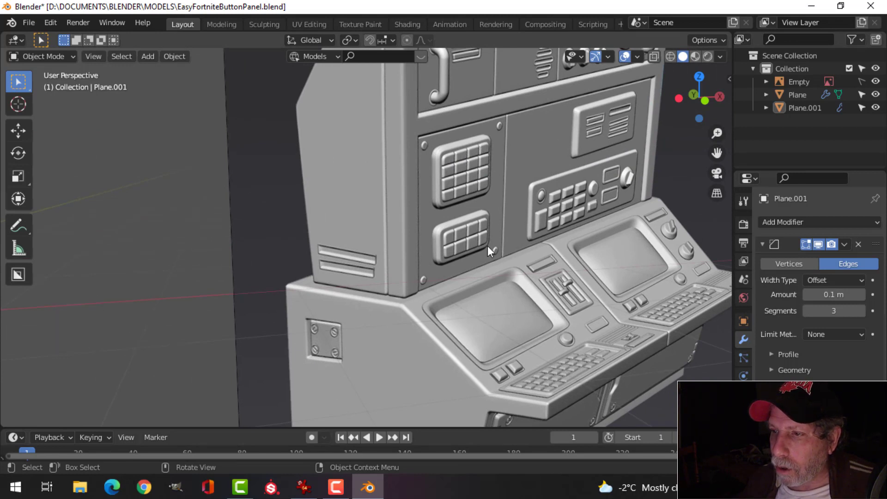
pyautogui.scroll(-3)
pyautogui.scroll(-3)
pyautogui.middleClick(244, 250)
pyautogui.middleClick(324, 234)
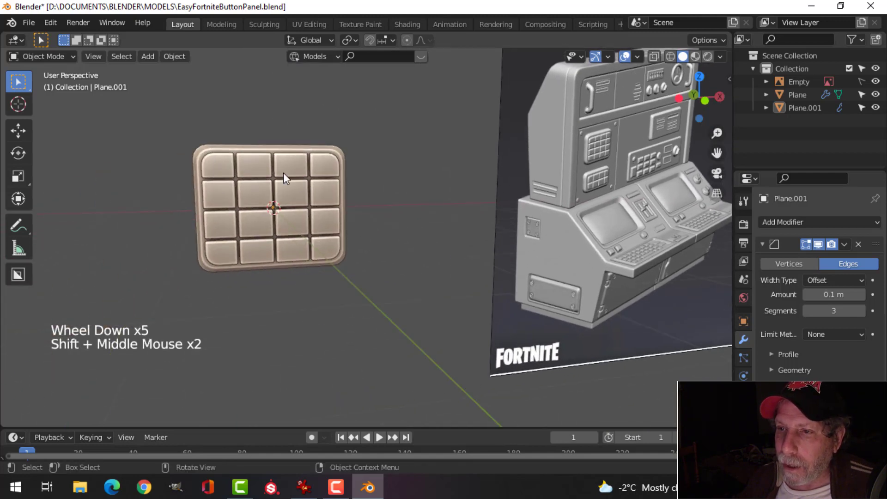
# Step: Duplicate the panel and its button grid and drop the copy straight below the original
pyautogui.click(169, 142)
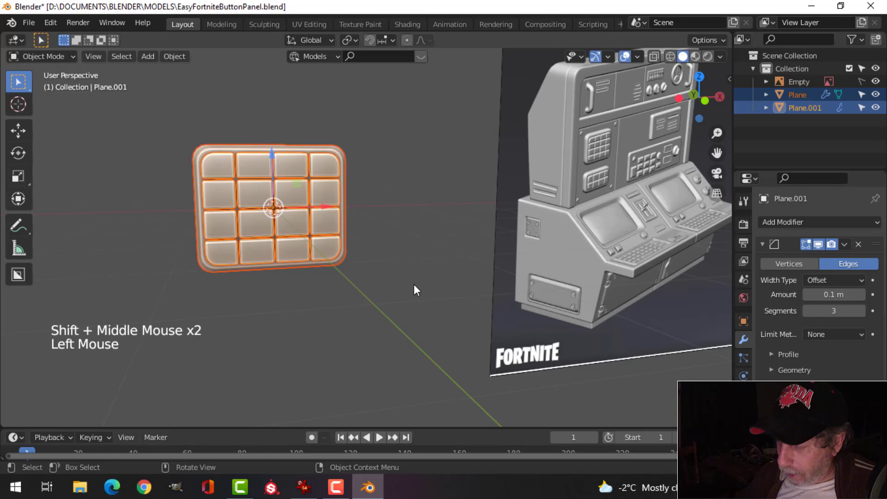
pyautogui.press('KP_1')
pyautogui.press('alt+a')
pyautogui.click(190, 113)
pyautogui.scroll(-3)
pyautogui.middleClick(368, 302)
pyautogui.press('shift+d')
# Step: Frame the copied panel in front view and select its button grid object
pyautogui.click(336, 102)
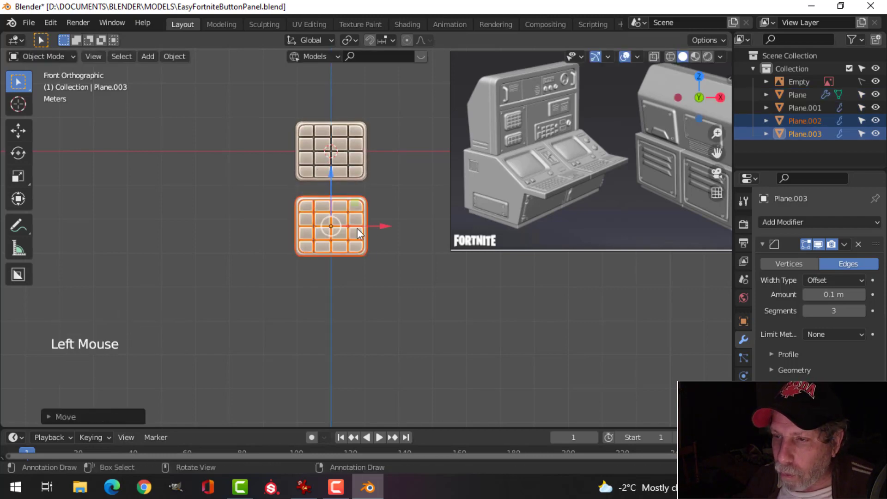
pyautogui.scroll(3)
pyautogui.middleClick(308, 225)
pyautogui.scroll(-3)
pyautogui.press('alt+a')
pyautogui.scroll(3)
pyautogui.middleClick(336, 238)
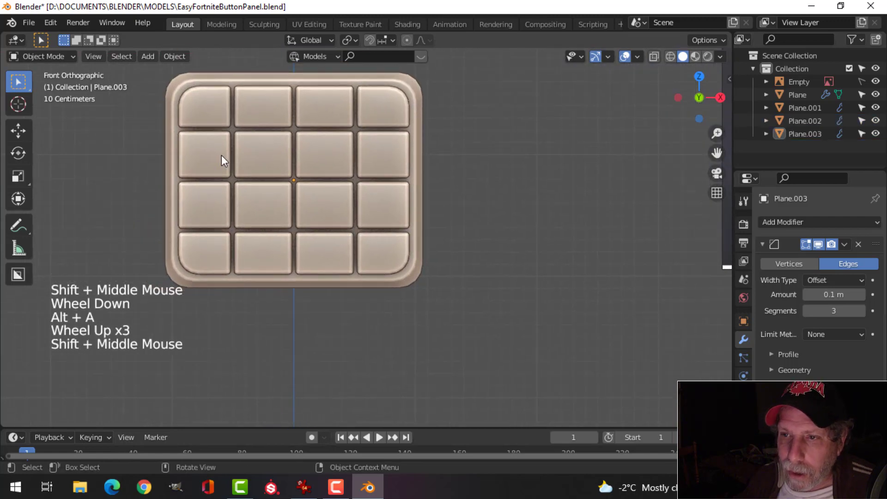
pyautogui.click(224, 160)
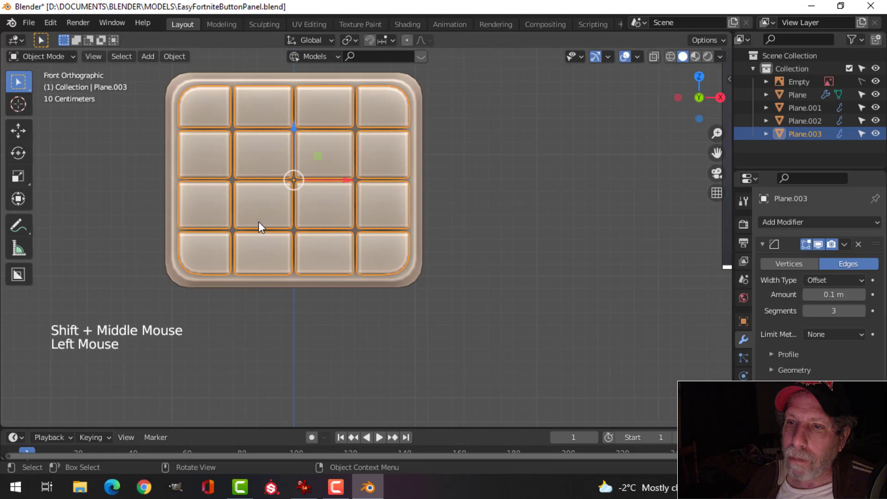
# Step: In face select, pick the eight middle-row buttons, extend to linked geometry and delete them
pyautogui.press('Tab')
pyautogui.press('3')
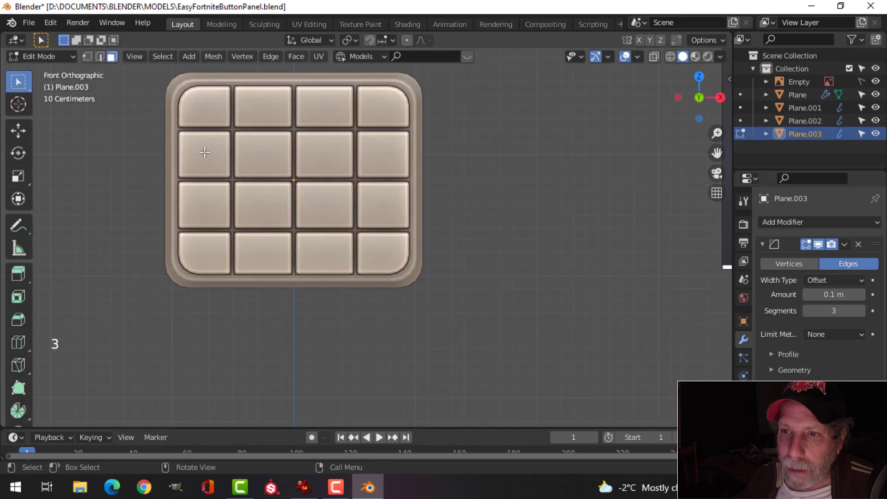
pyautogui.click(204, 149)
pyautogui.click(262, 149)
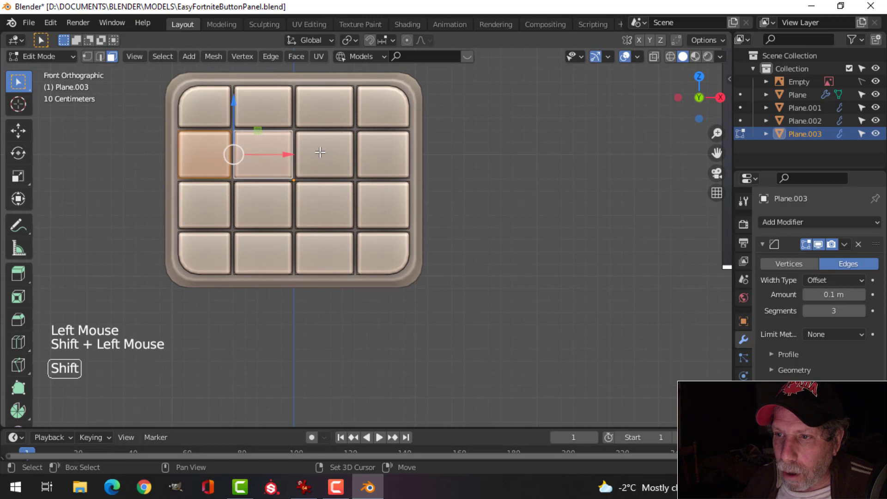
pyautogui.click(322, 145)
pyautogui.click(375, 150)
pyautogui.click(388, 208)
pyautogui.click(334, 197)
pyautogui.click(267, 201)
pyautogui.click(216, 203)
pyautogui.middleClick(238, 182)
pyautogui.scroll(3)
pyautogui.middleClick(219, 205)
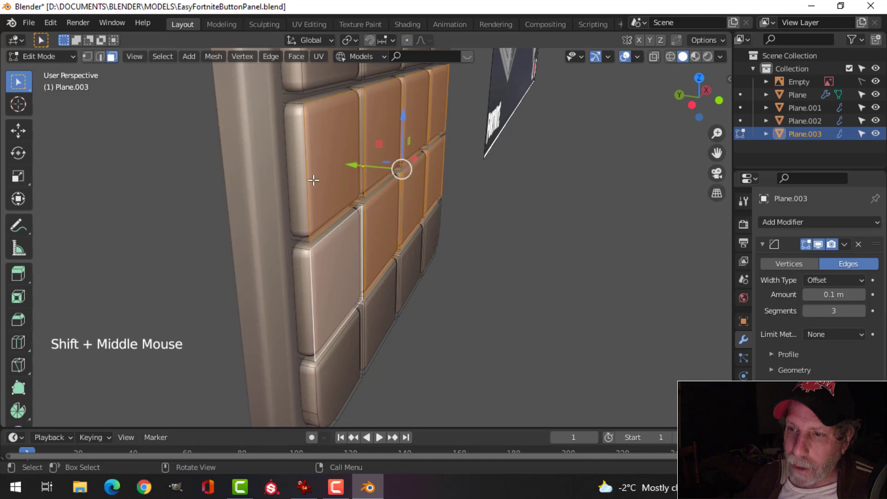
pyautogui.press('ctrl+l')
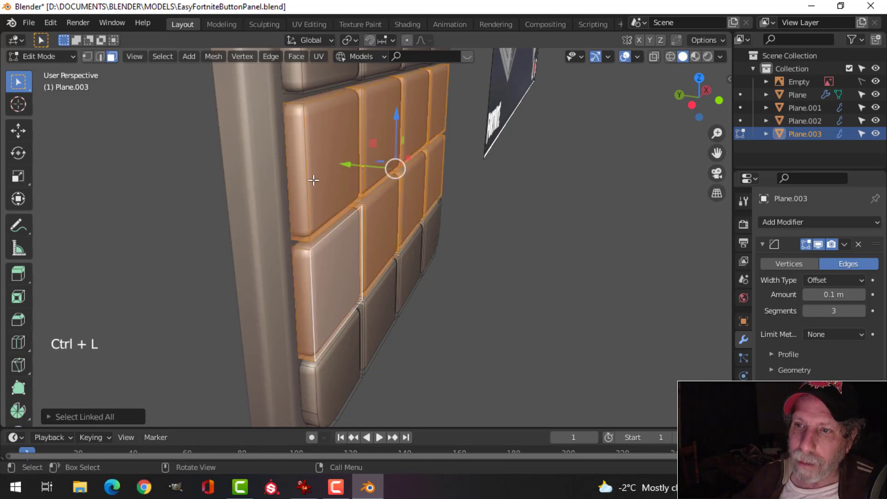
pyautogui.scroll(-3)
pyautogui.middleClick(442, 201)
pyautogui.press('x')
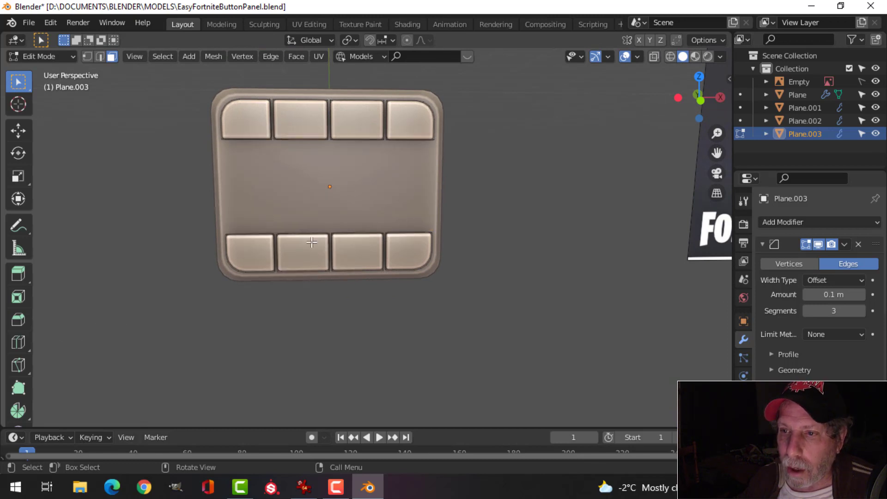
# Step: Select the whole bottom row of buttons and move it up along Z beneath the top row
pyautogui.click(246, 247)
pyautogui.click(291, 247)
pyautogui.click(345, 249)
pyautogui.click(398, 248)
pyautogui.middleClick(380, 247)
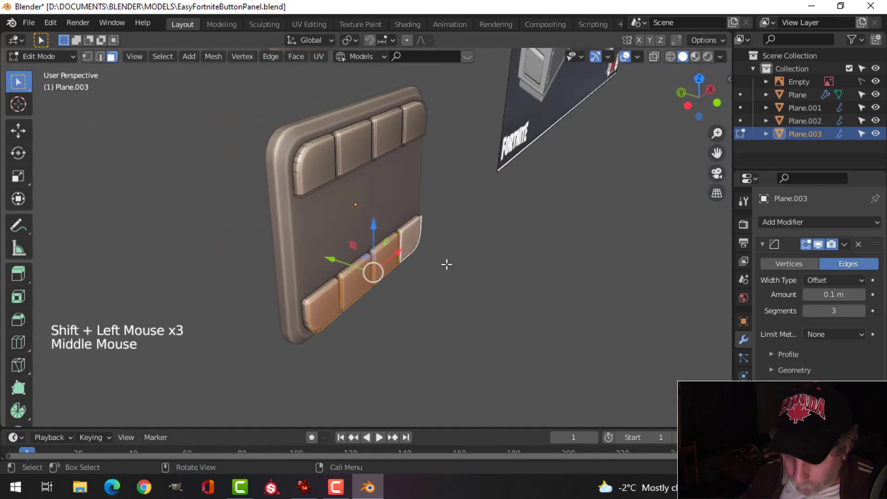
pyautogui.press('ctrl+l')
pyautogui.press('KP_1')
pyautogui.scroll(3)
pyautogui.middleClick(380, 219)
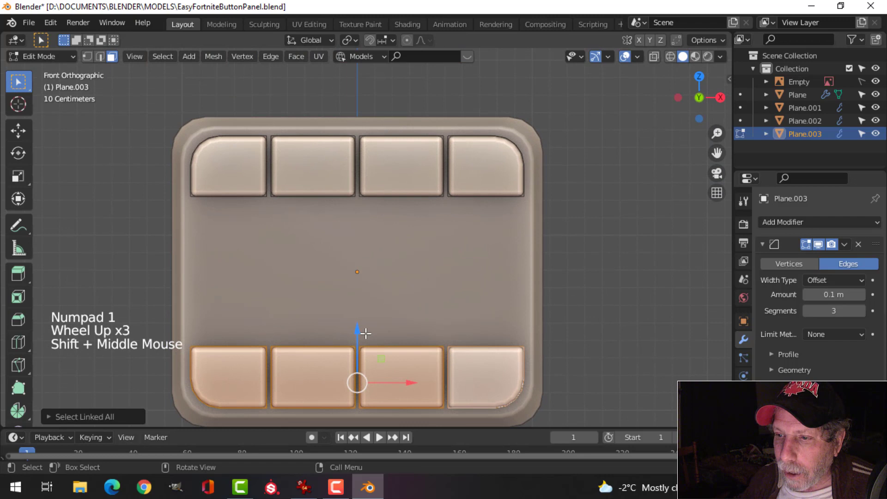
pyautogui.click(357, 325)
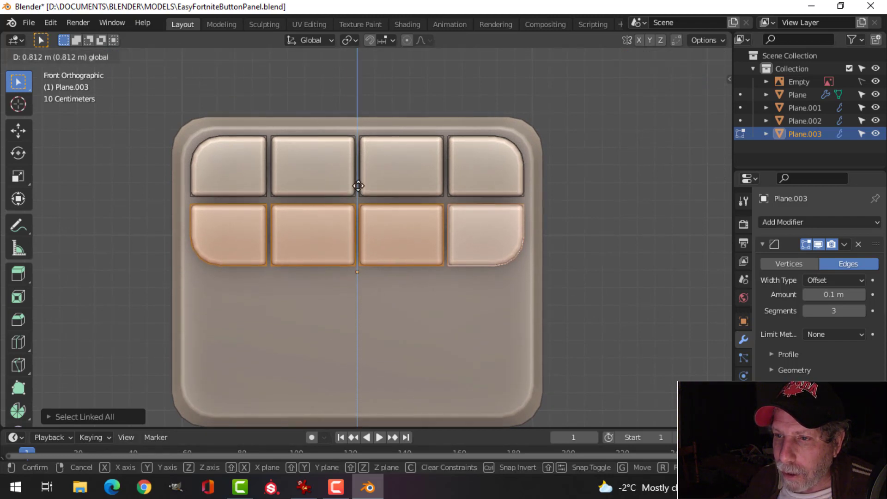
pyautogui.press('alt+a')
pyautogui.scroll(-3)
pyautogui.middleClick(396, 233)
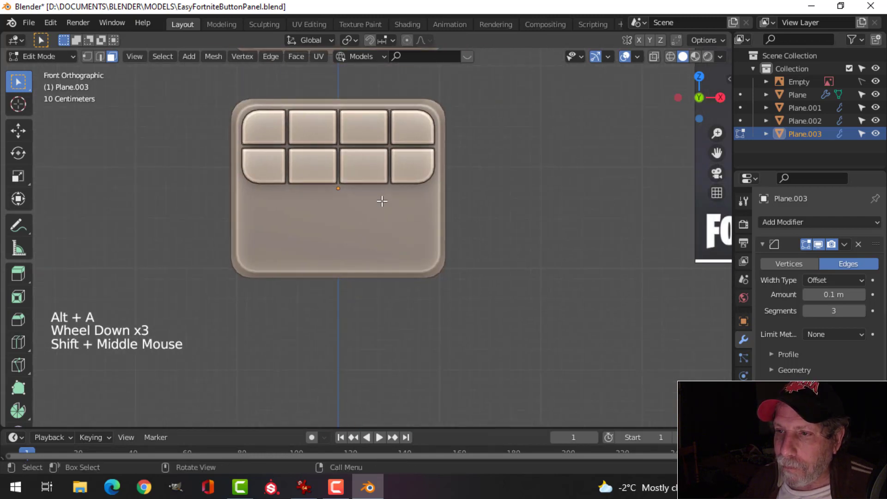
pyautogui.press('Tab')
# Step: Edit Plane.002 in X-ray vertex mode and move its bottom vertices up to fit the two rows
pyautogui.click(384, 258)
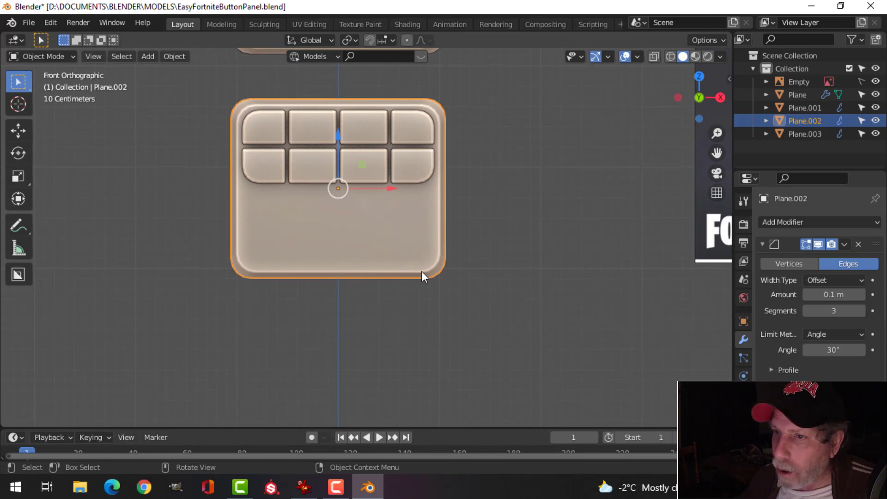
pyautogui.press('s')
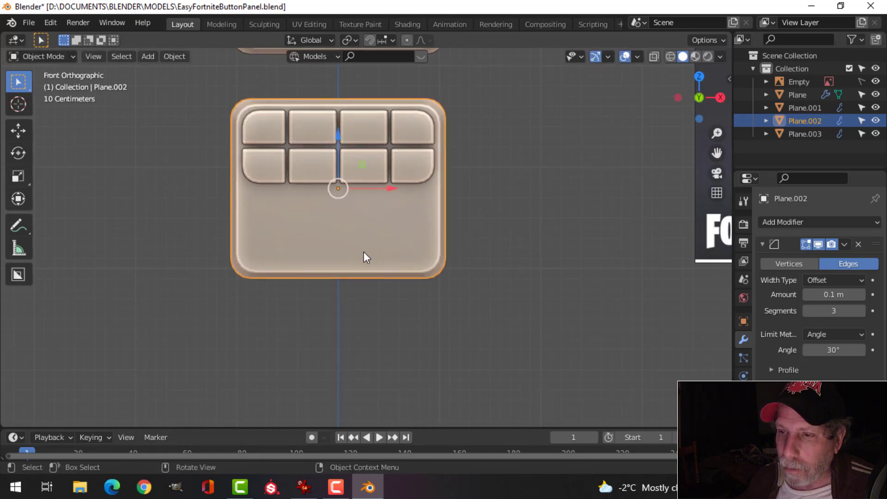
pyautogui.press('Tab')
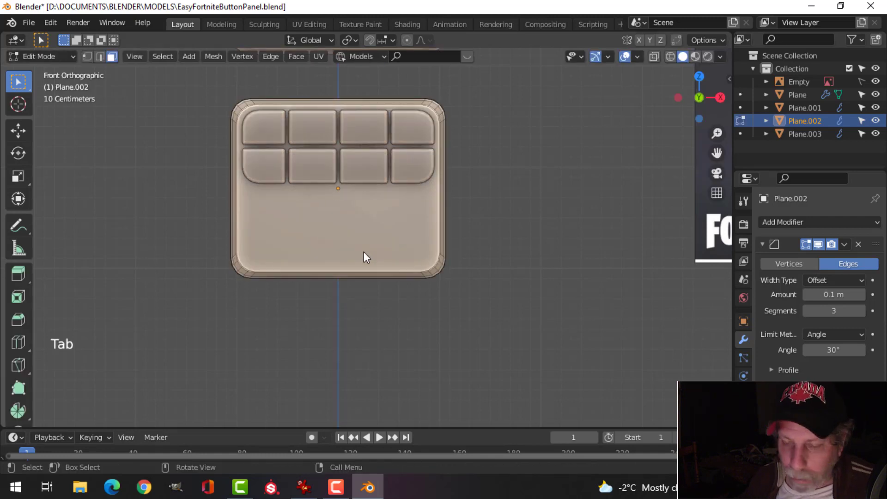
pyautogui.press('z')
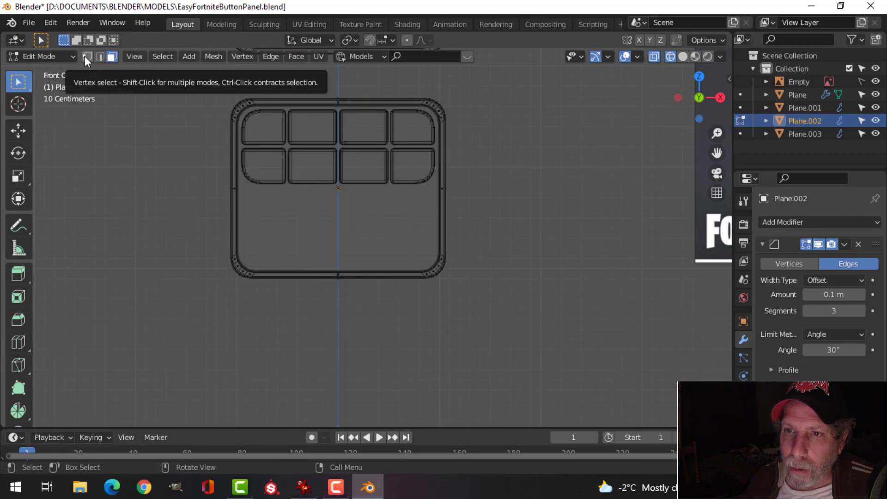
pyautogui.click(89, 62)
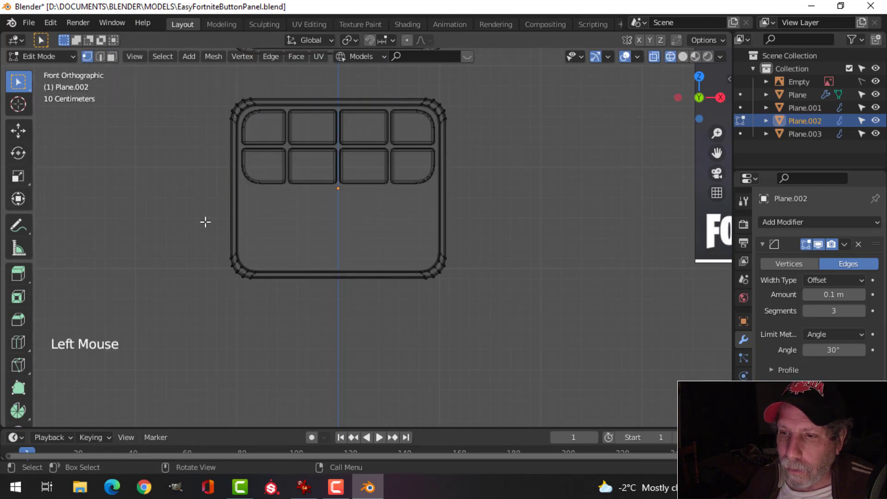
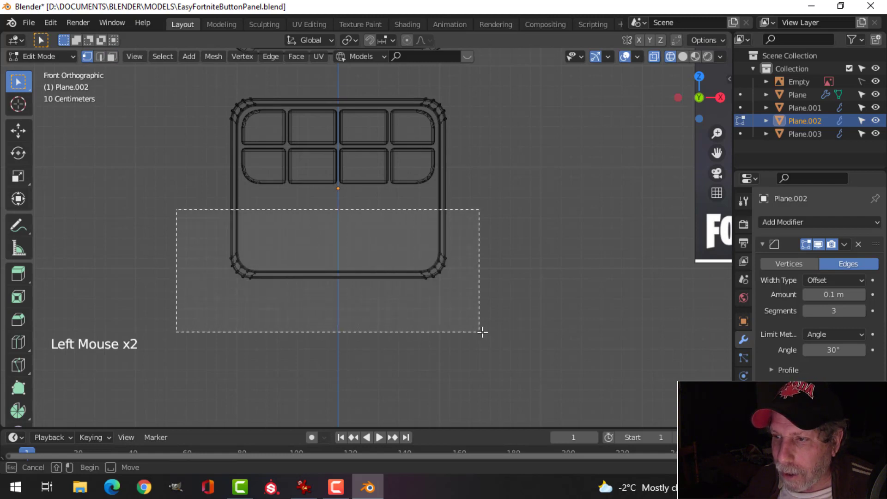
pyautogui.scroll(3)
pyautogui.scroll(-3)
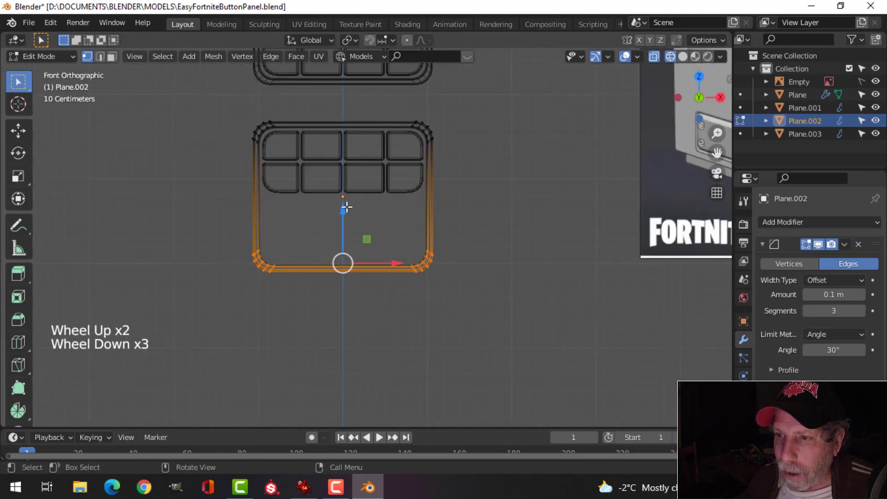
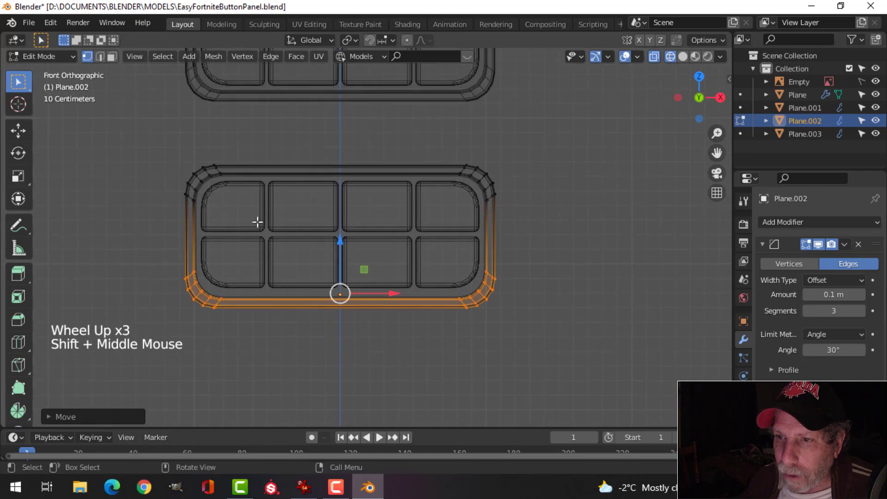
pyautogui.scroll(3)
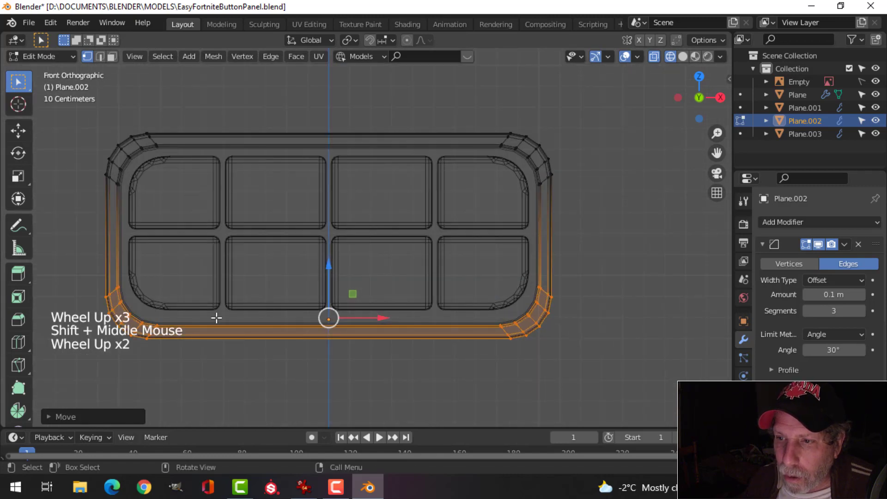
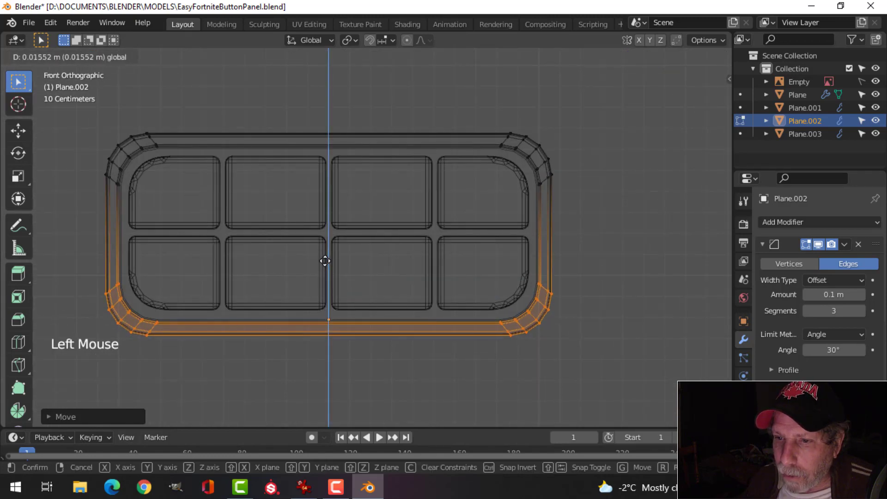
pyautogui.press('z')
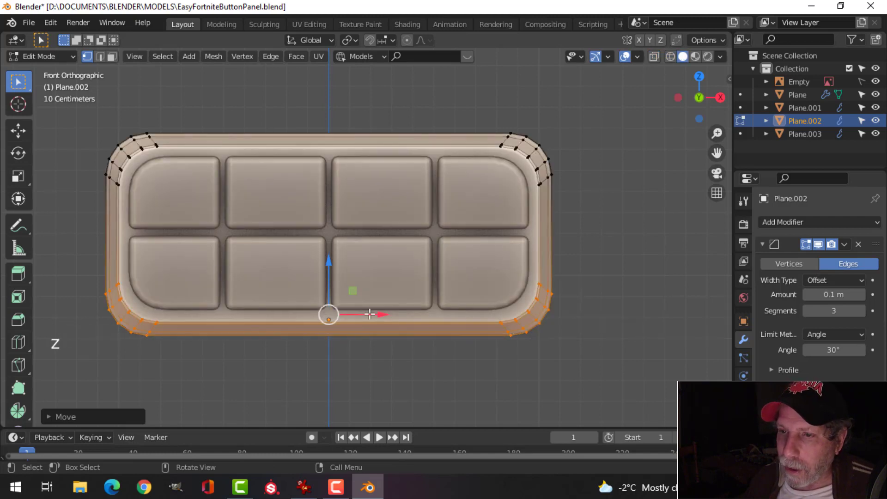
pyautogui.press('alt+a')
pyautogui.scroll(-3)
# Step: Leave Edit Mode and orbit around the tall and short panels
pyautogui.press('Tab')
pyautogui.scroll(-3)
pyautogui.press('alt+a')
pyautogui.middleClick(409, 297)
pyautogui.scroll(-3)
pyautogui.middleClick(509, 269)
pyautogui.scroll(3)
pyautogui.middleClick(526, 166)
pyautogui.scroll(-3)
pyautogui.middleClick(255, 338)
pyautogui.middleClick(333, 295)
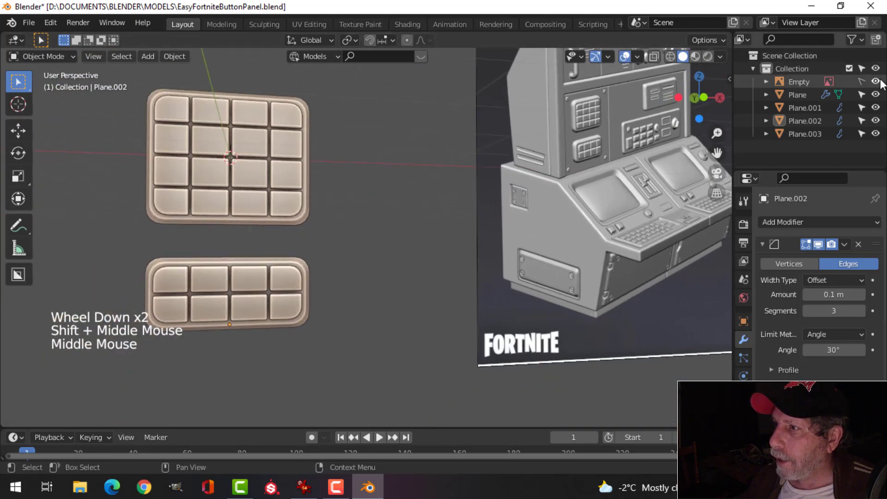
# Step: Hide the Empty reference image and orbit to admire the two finished panels
pyautogui.click(874, 84)
pyautogui.scroll(-3)
pyautogui.click(594, 66)
pyautogui.click(627, 66)
pyautogui.scroll(3)
pyautogui.scroll(-3)
pyautogui.middleClick(385, 290)
pyautogui.middleClick(411, 312)
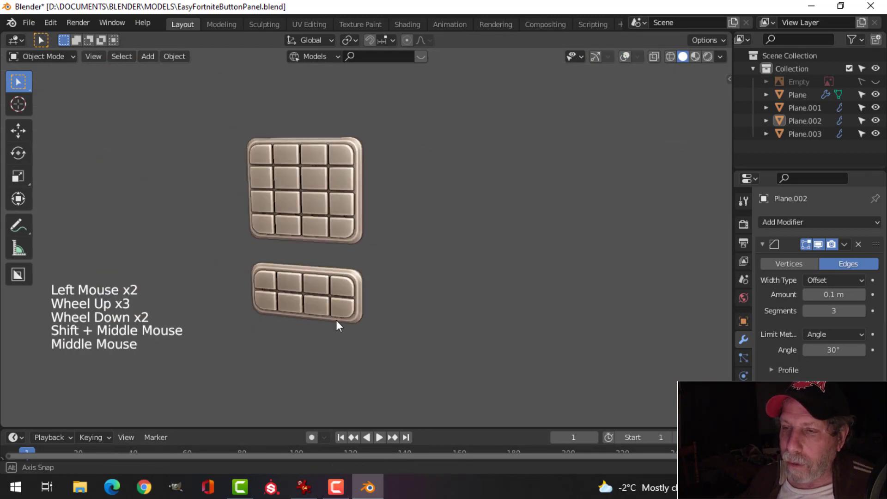
pyautogui.scroll(3)
pyautogui.scroll(-3)
pyautogui.middleClick(414, 267)
pyautogui.scroll(-3)
pyautogui.middleClick(339, 297)
pyautogui.scroll(3)
pyautogui.middleClick(404, 255)
pyautogui.middleClick(439, 223)
pyautogui.middleClick(413, 220)
pyautogui.middleClick(416, 262)
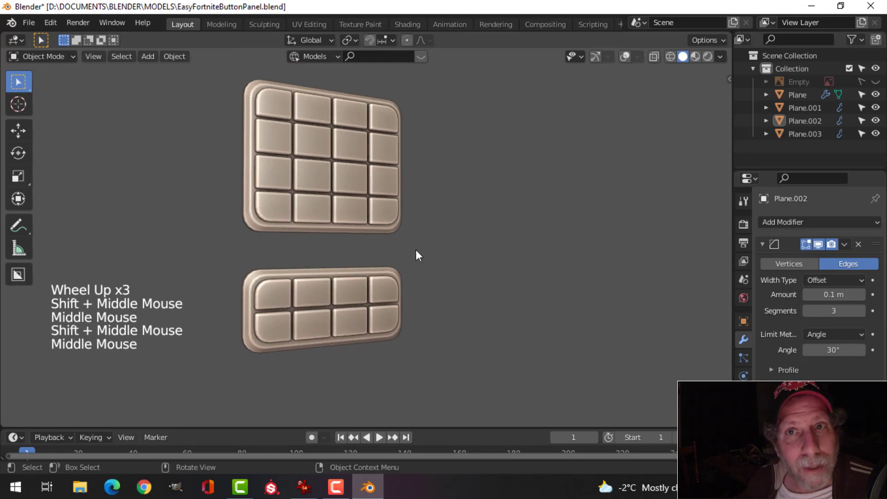